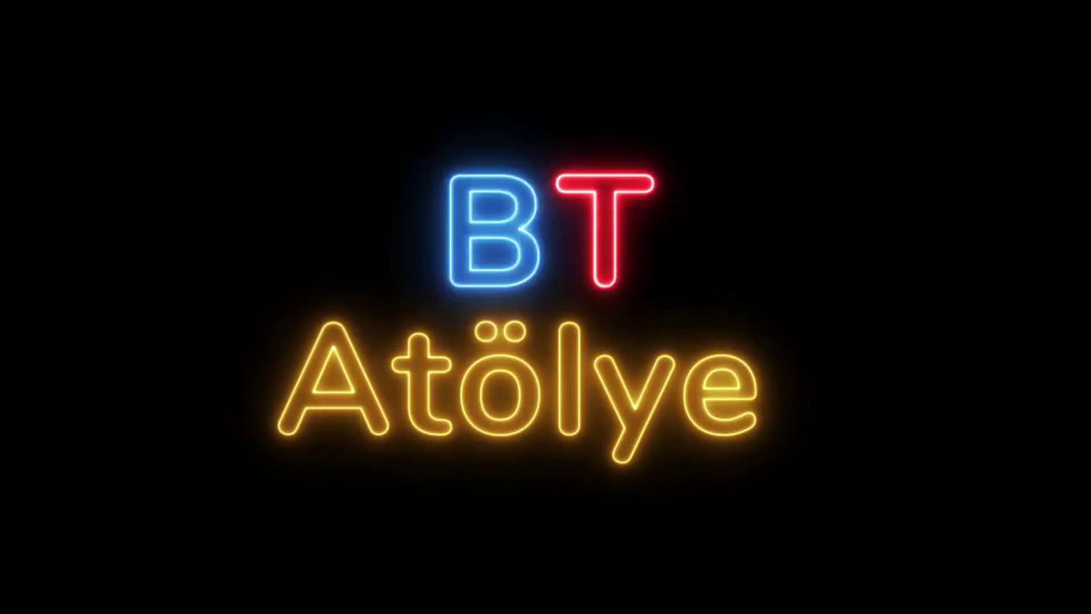
# - Start a LINE and draw the first wall segment 215 units downward from the picked start point
pyautogui.click(215, 413)
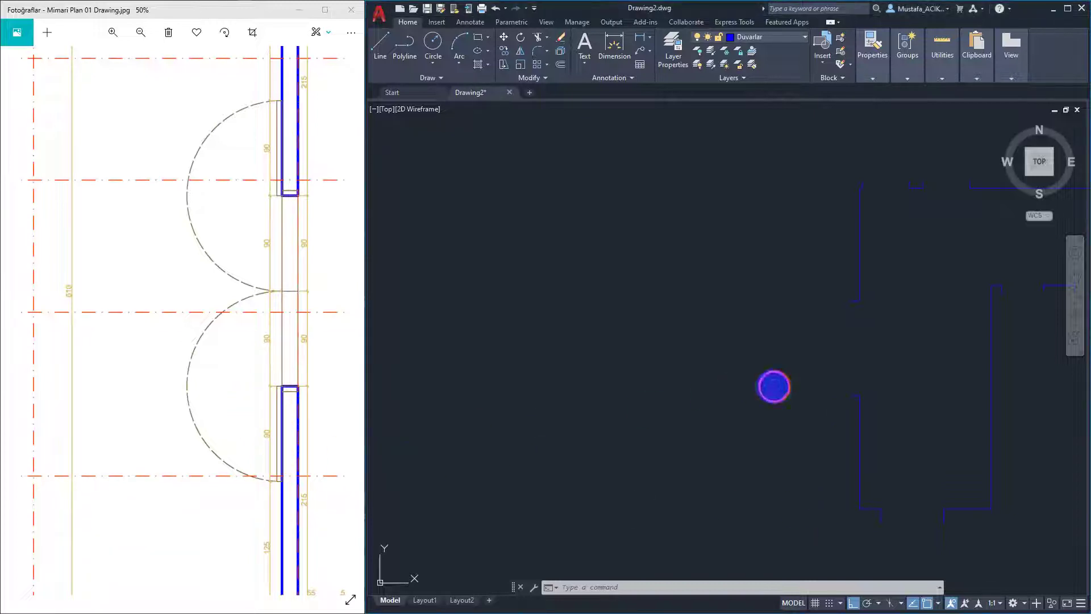
pyautogui.press('l')
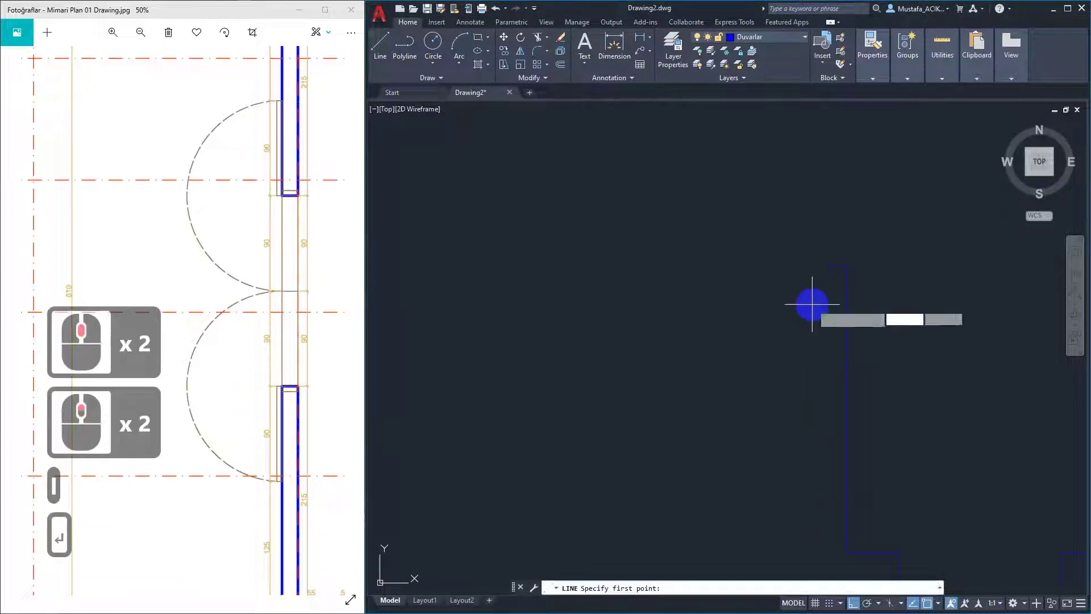
pyautogui.press('Return')
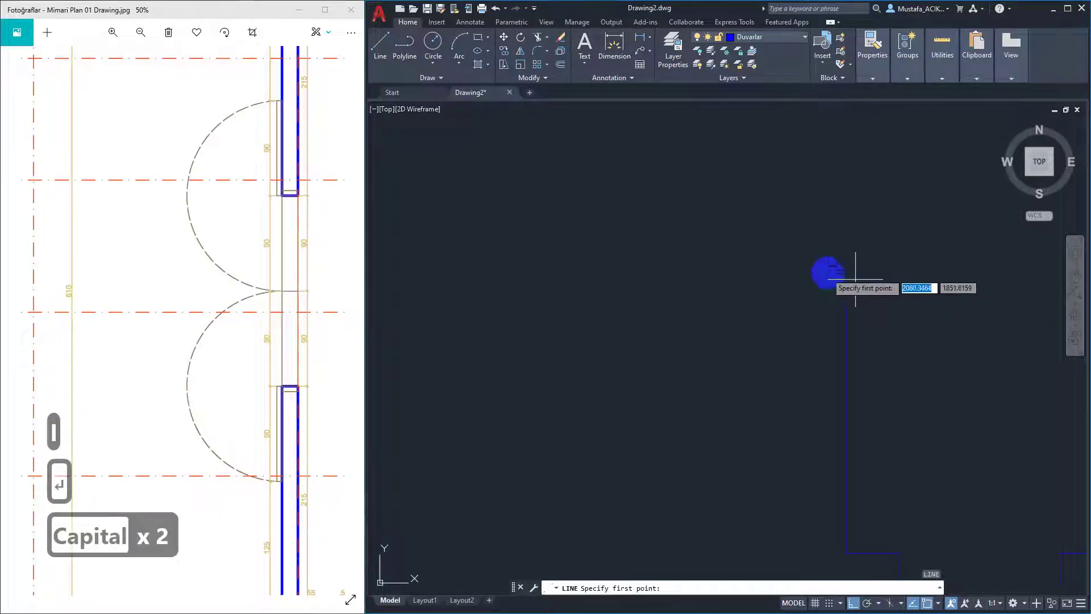
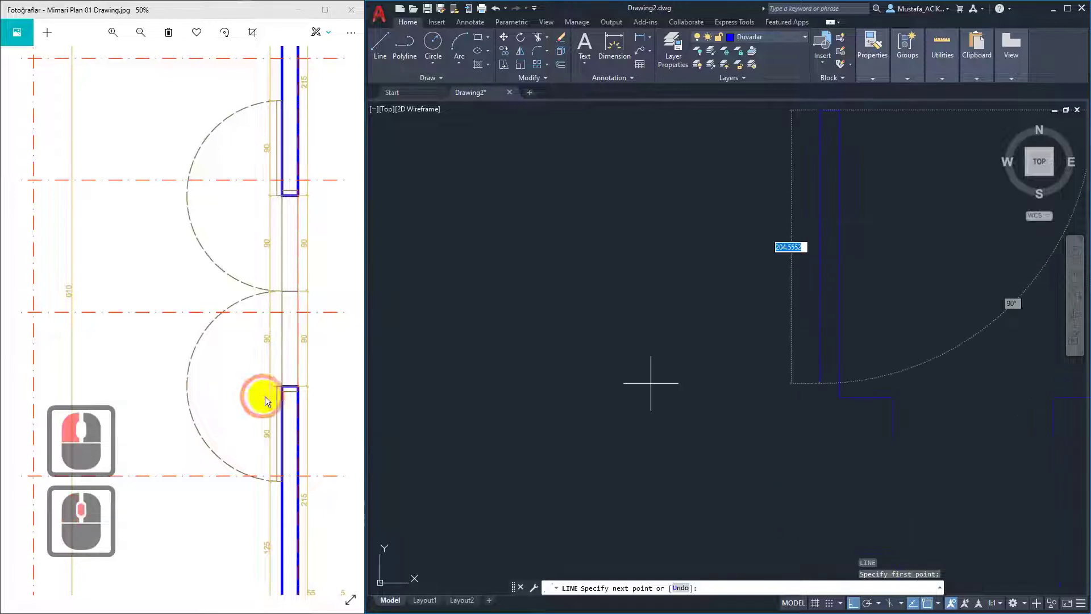
pyautogui.middleClick(280, 352)
pyautogui.middleClick(297, 439)
pyautogui.middleClick(299, 439)
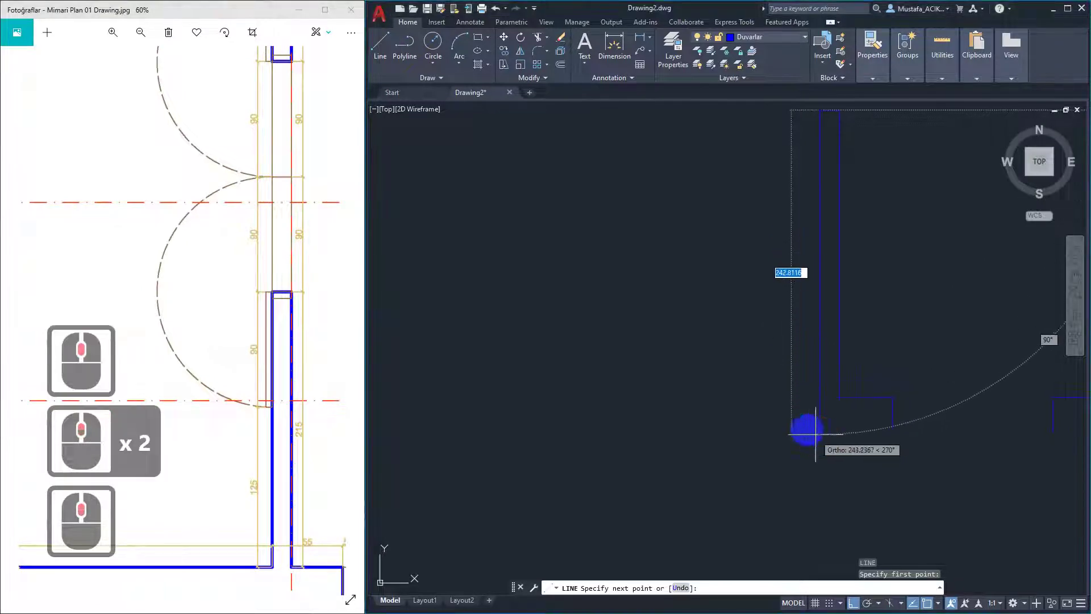
pyautogui.press('2')
pyautogui.write('15')
pyautogui.press('Return')
# - Continue the wall line 700 units to the left after reading the dimension on the reference plan
pyautogui.middleClick(344, 282)
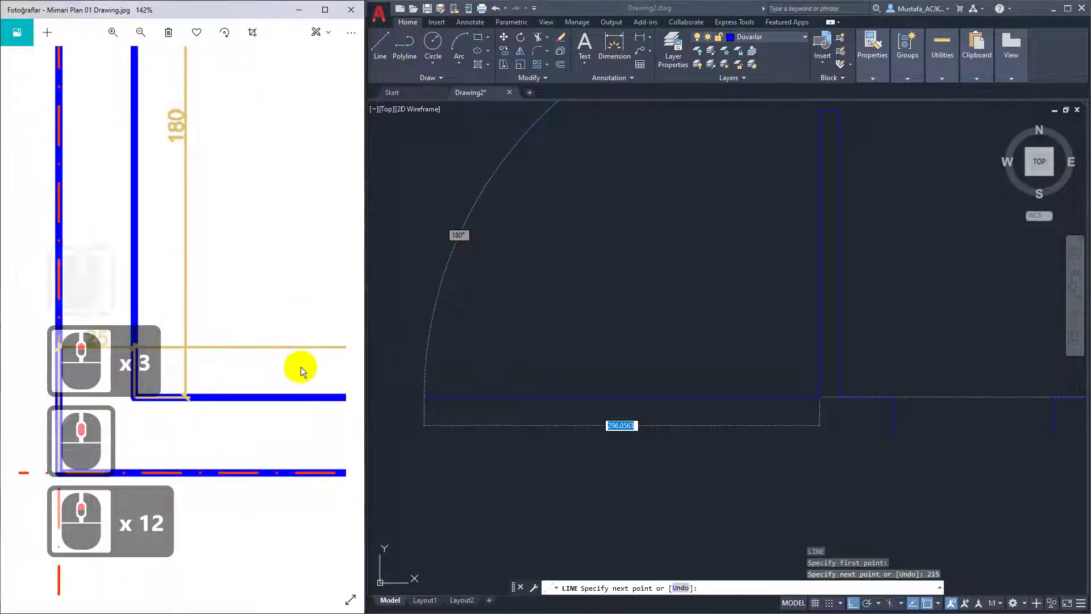
pyautogui.click(284, 344)
pyautogui.click(129, 350)
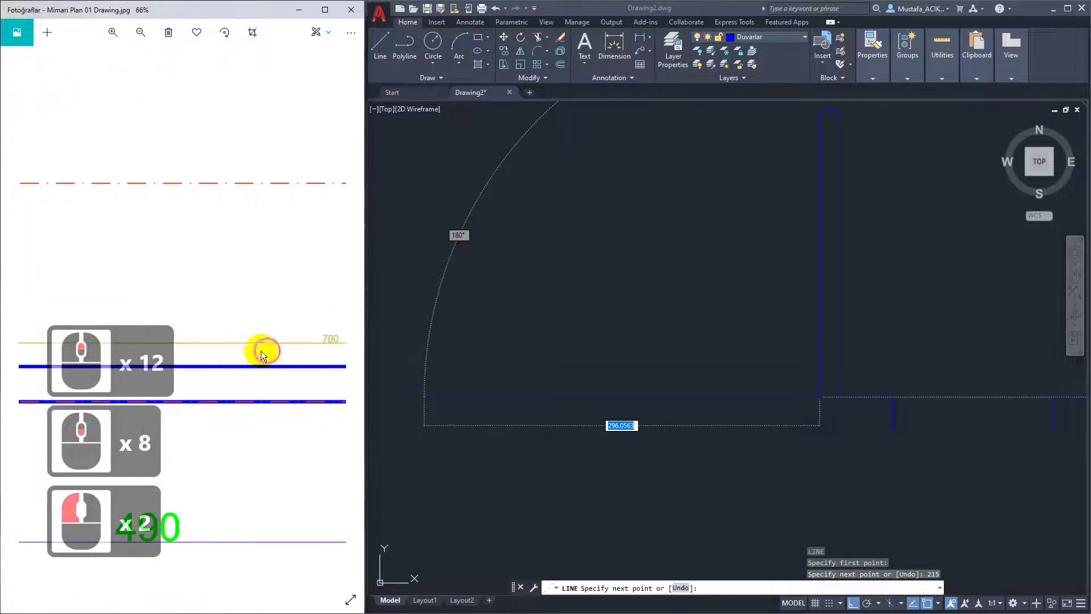
pyautogui.click(279, 345)
pyautogui.click(97, 348)
pyautogui.click(154, 341)
pyautogui.click(272, 340)
pyautogui.click(74, 342)
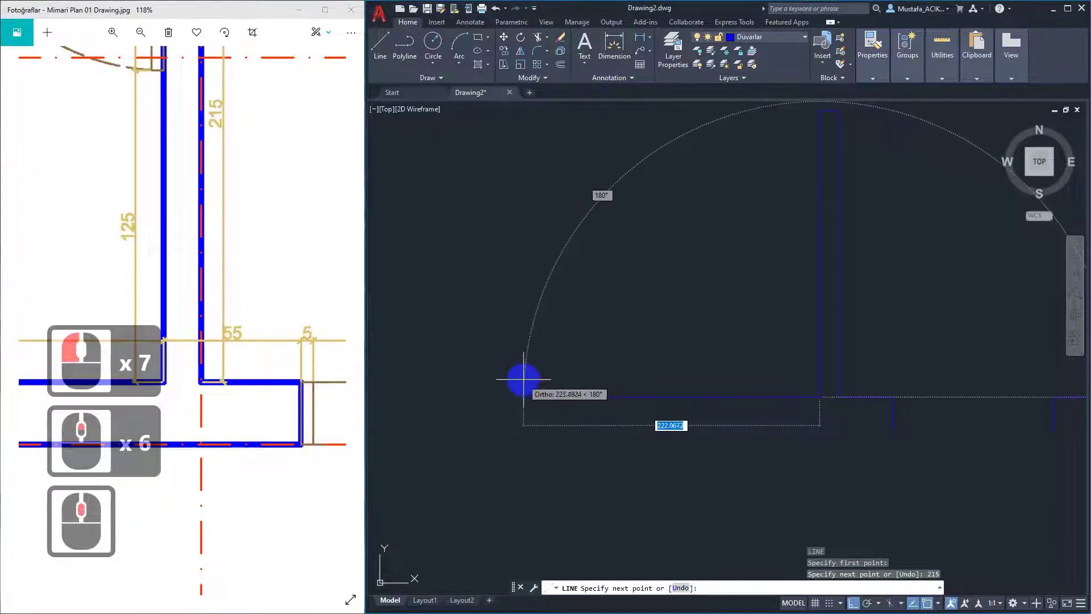
pyautogui.scroll(-3)
pyautogui.write('70')
pyautogui.press('Return')
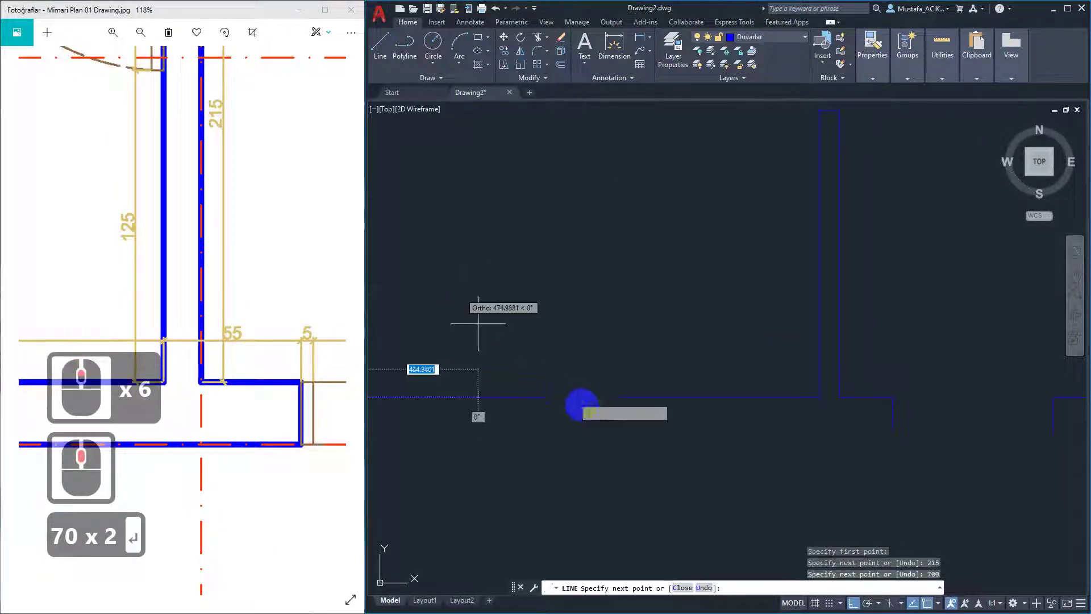
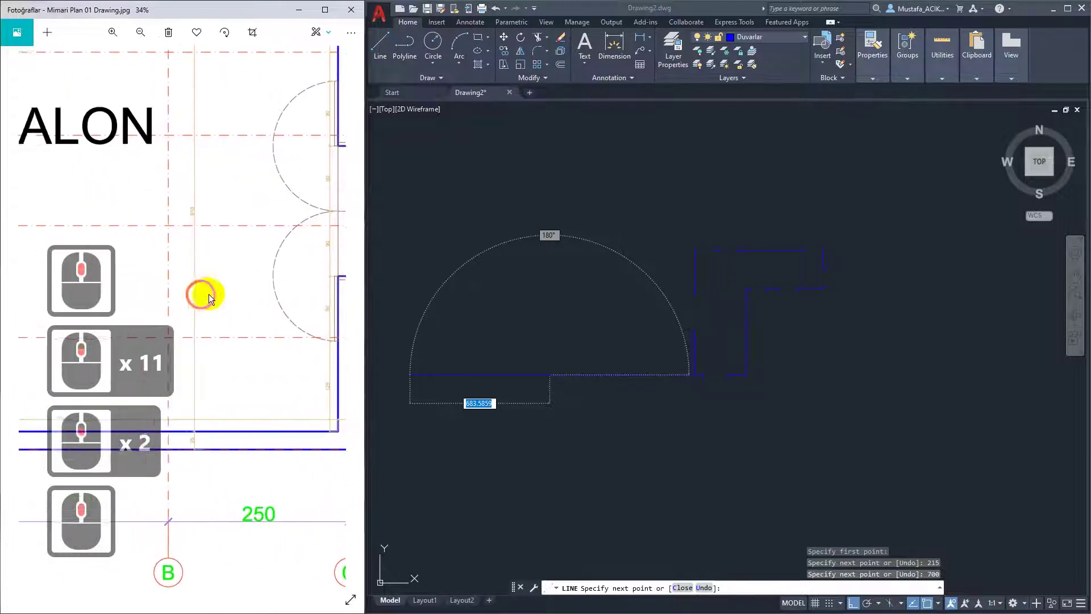
# - Extend the wall outline with 180-unit upward, then 25 and 205-unit segments
pyautogui.scroll(-3)
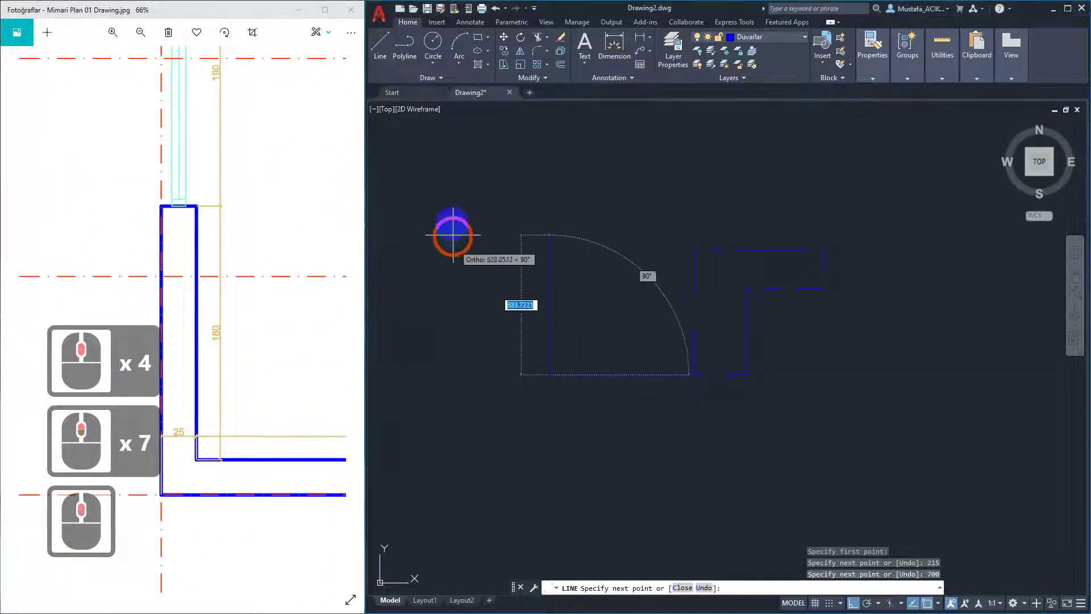
pyautogui.press('1')
pyautogui.write('18')
pyautogui.write('0')
pyautogui.press('Return')
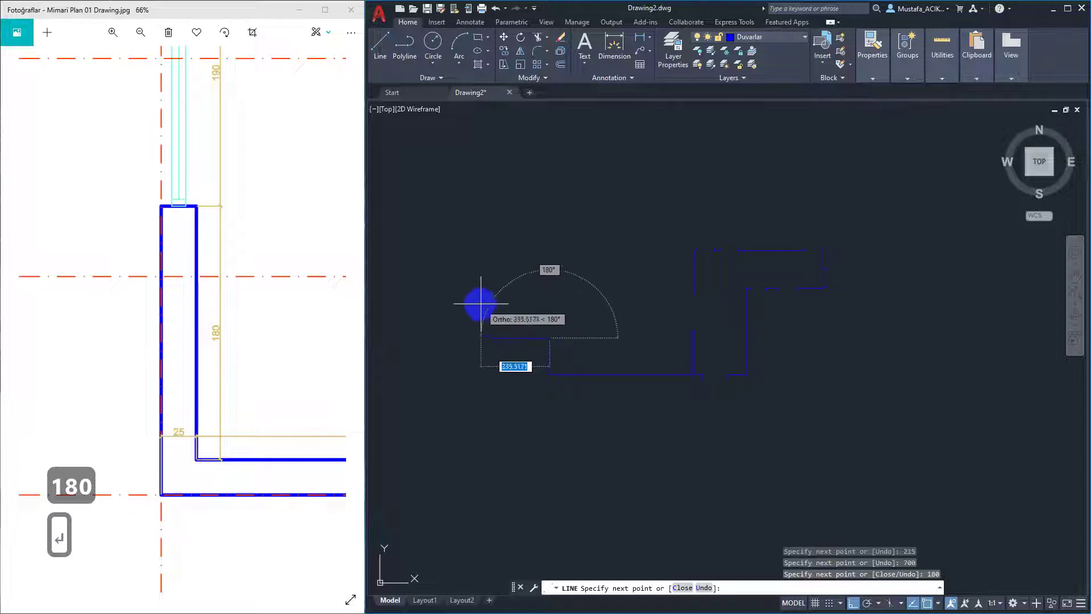
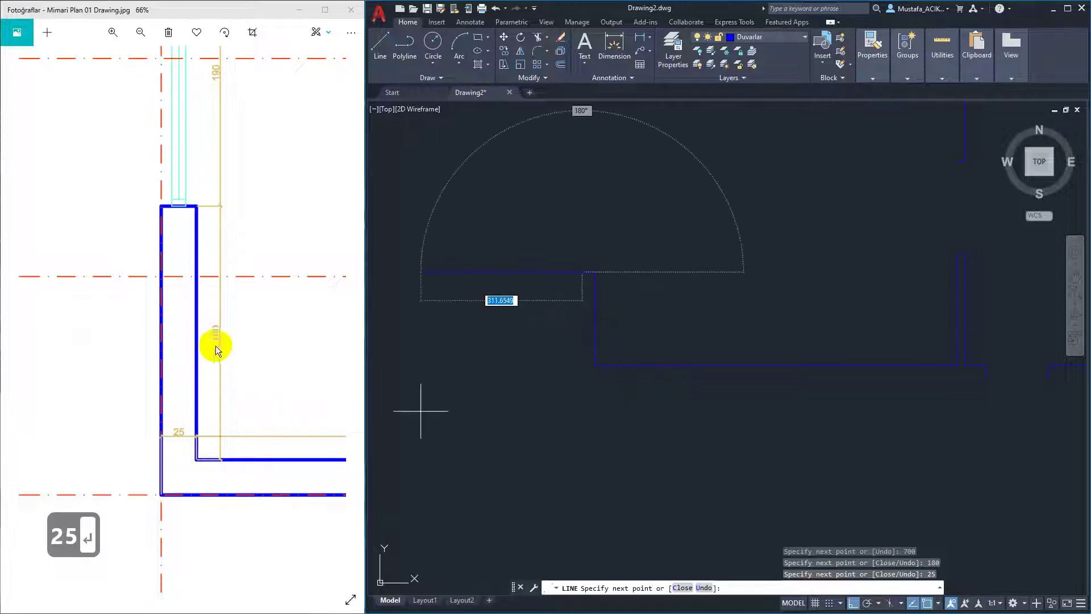
pyautogui.write('25 ↵')
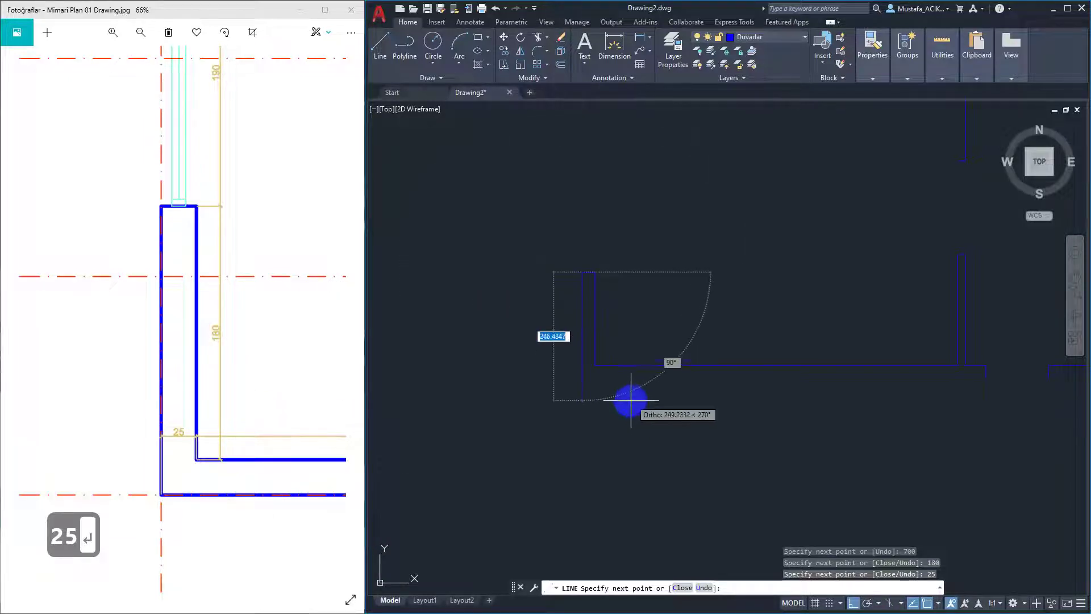
pyautogui.write('205')
pyautogui.press('Return')
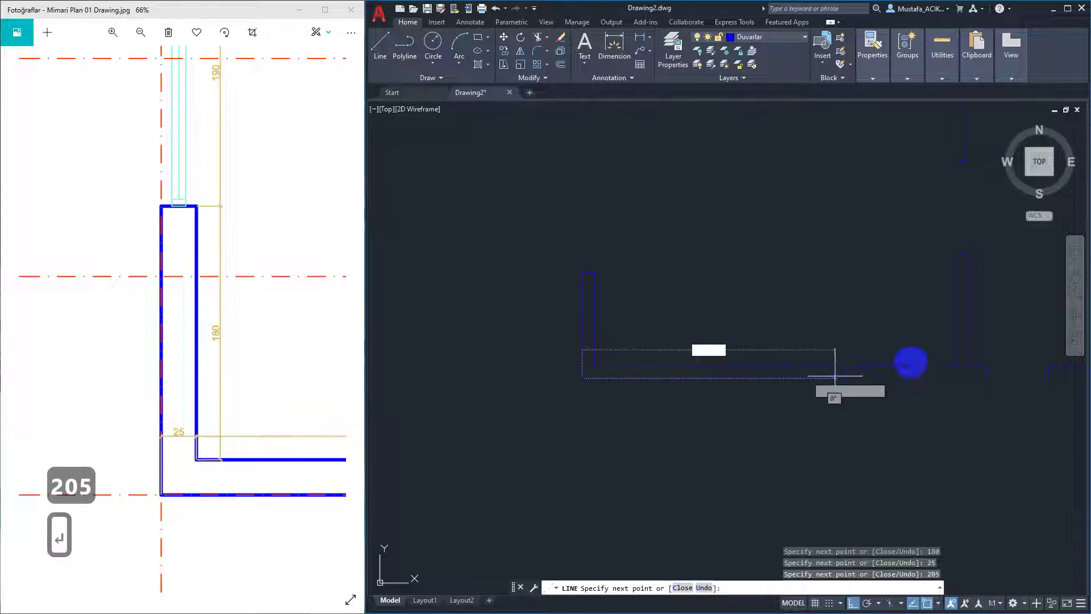
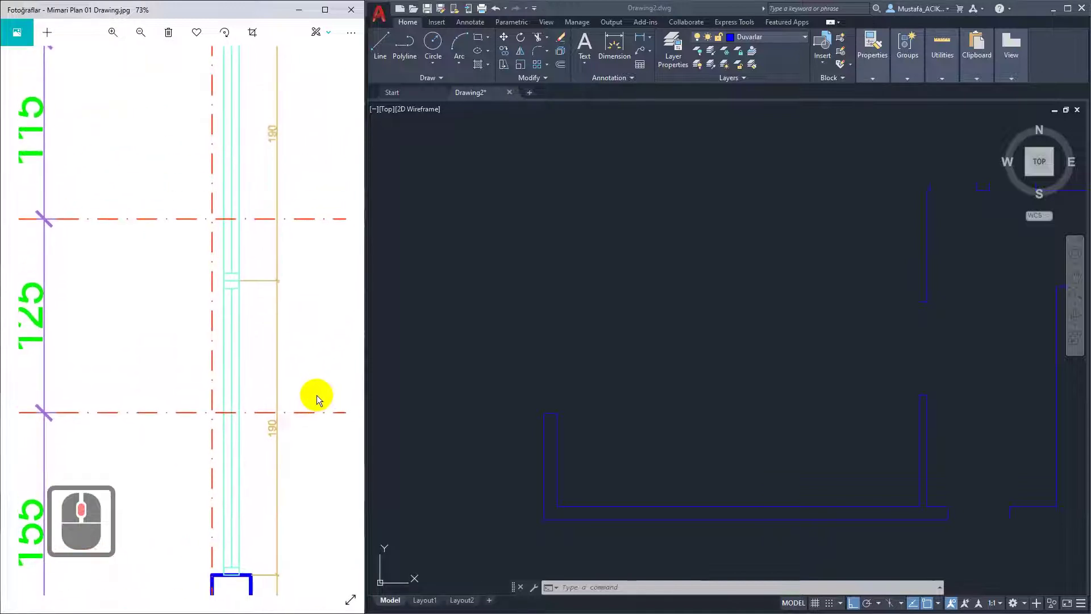
pyautogui.middleClick(320, 500)
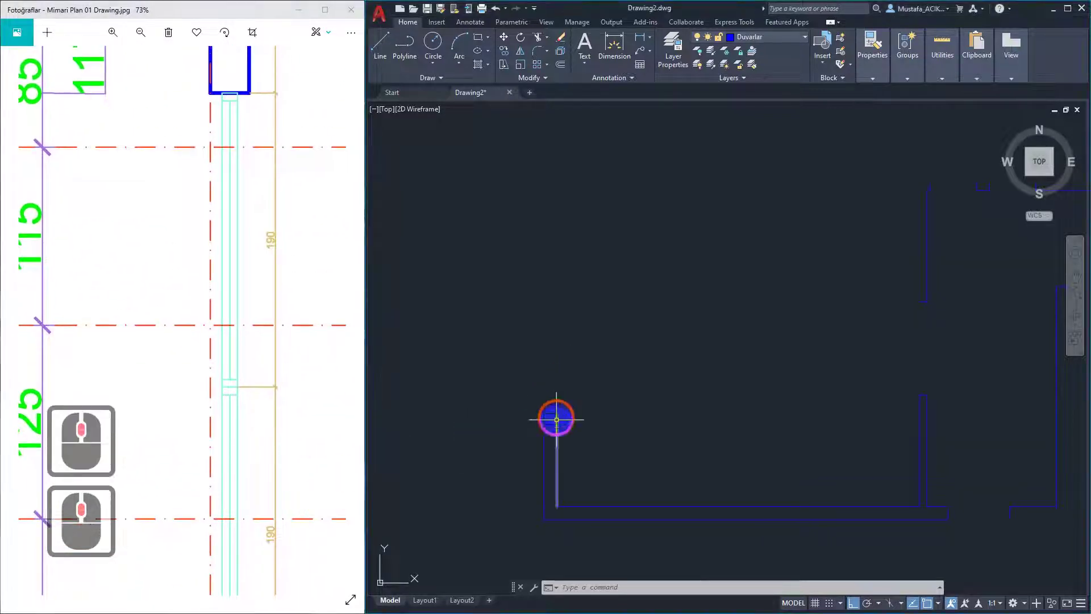
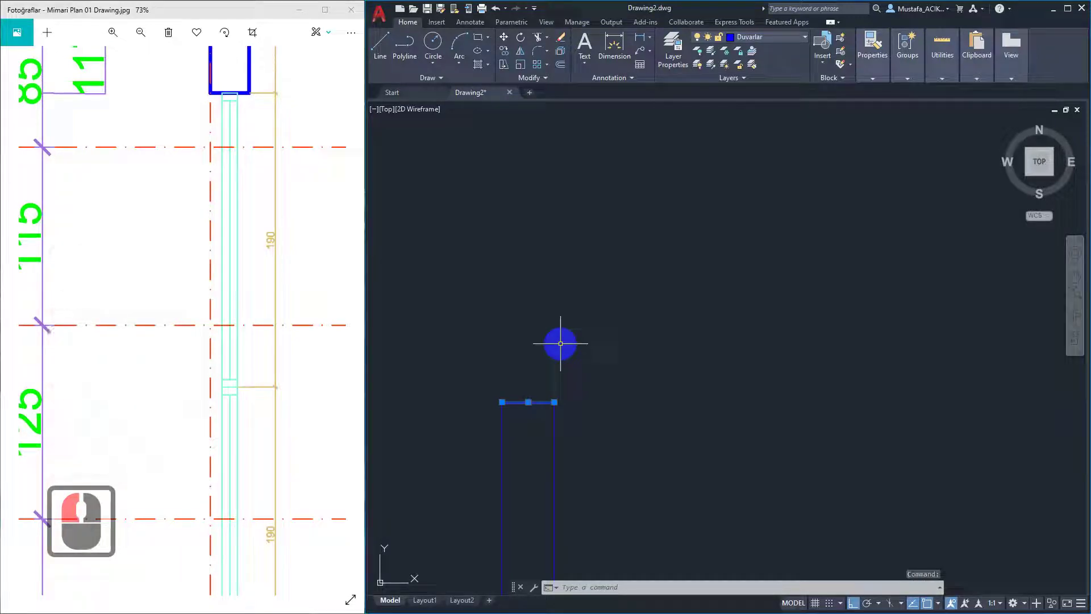
pyautogui.press('o')
pyautogui.press('Return')
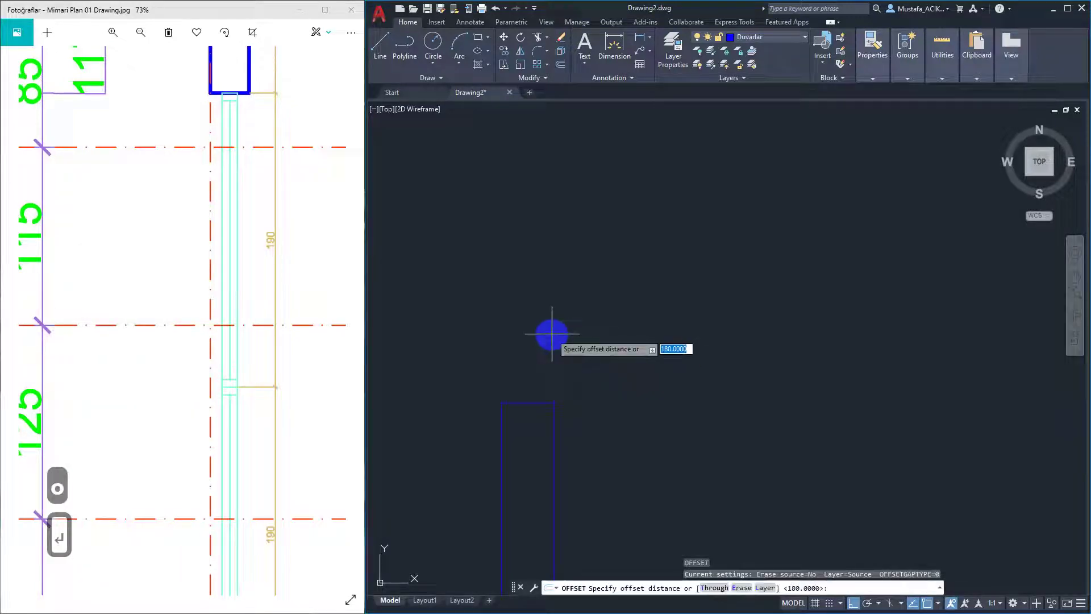
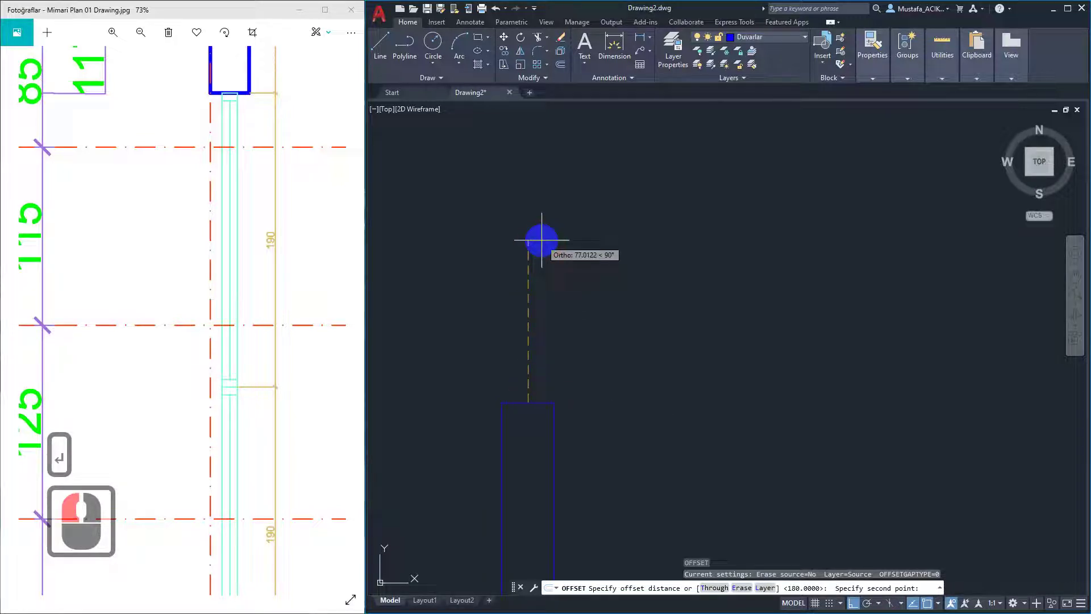
pyautogui.write('380')
pyautogui.press('Return')
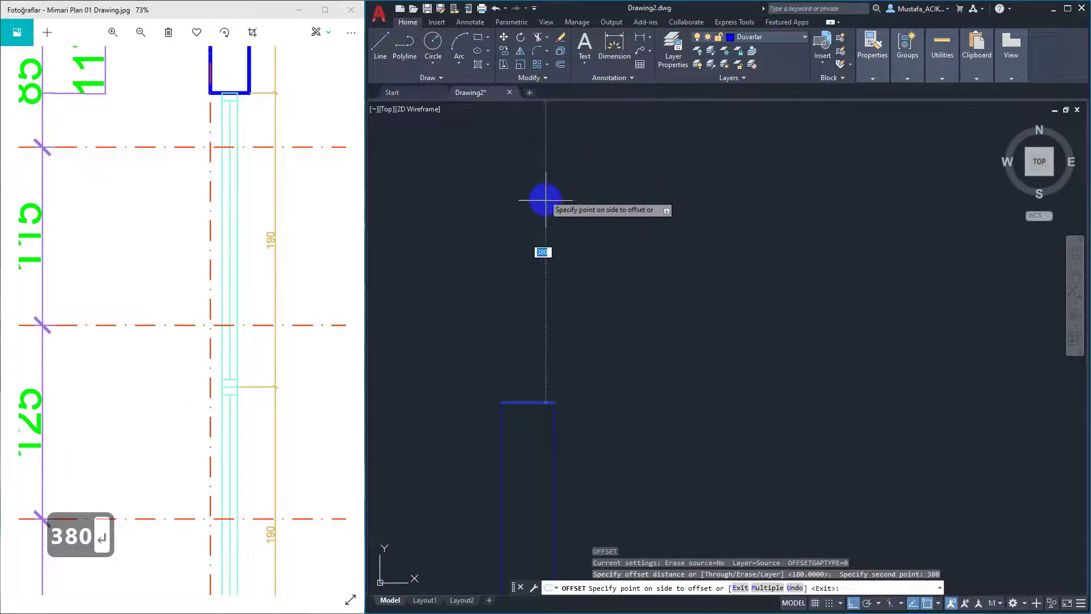
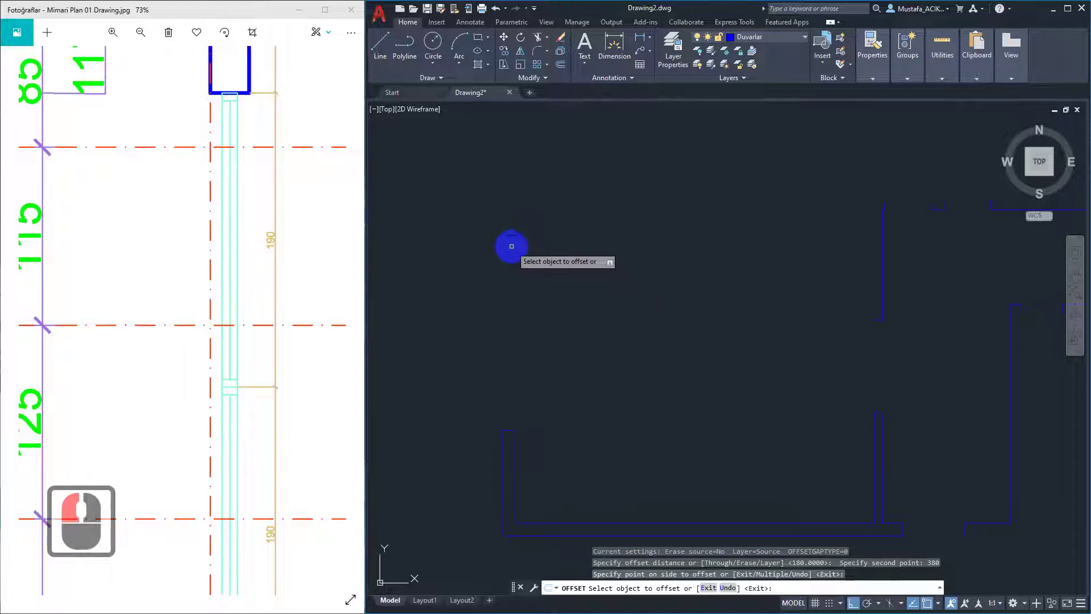
pyautogui.press('Escape')
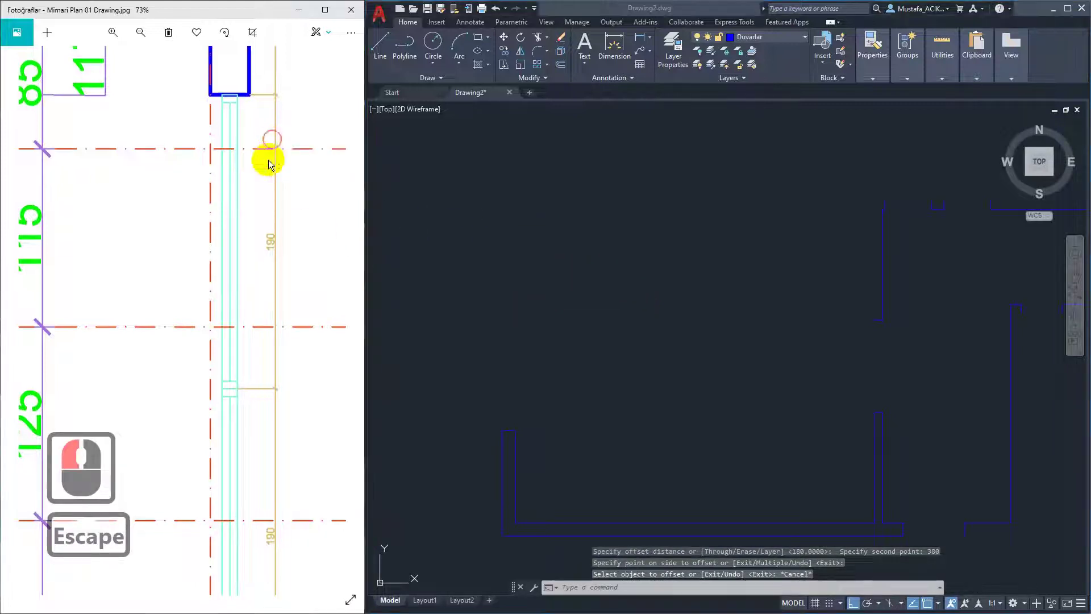
# - Begin a new wall line with a 190-unit vertical segment at the balcony corner
pyautogui.middleClick(263, 392)
pyautogui.middleClick(294, 310)
pyautogui.middleClick(254, 358)
pyautogui.middleClick(250, 356)
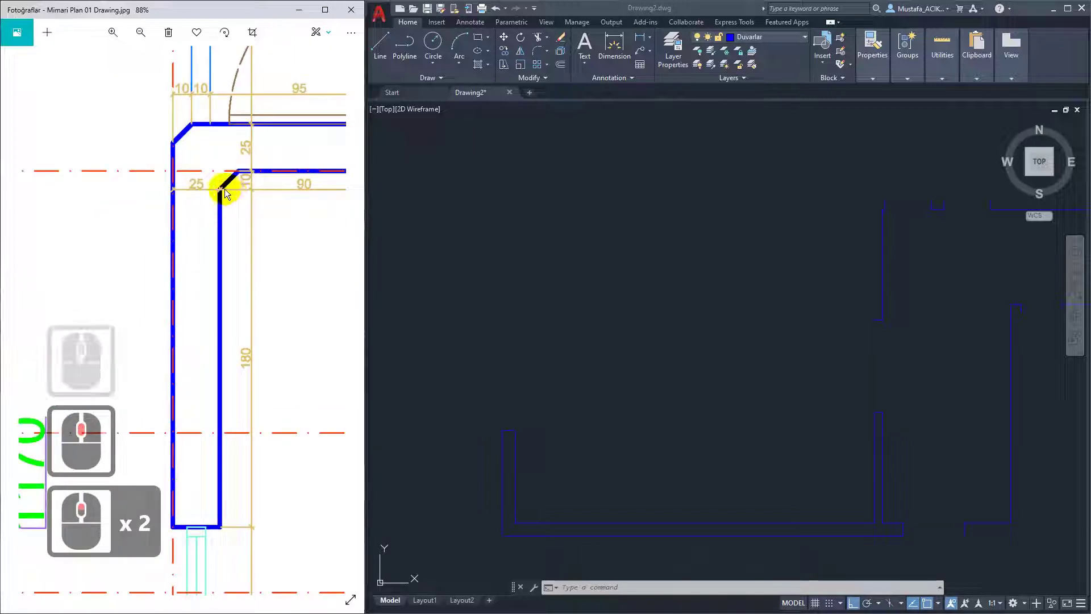
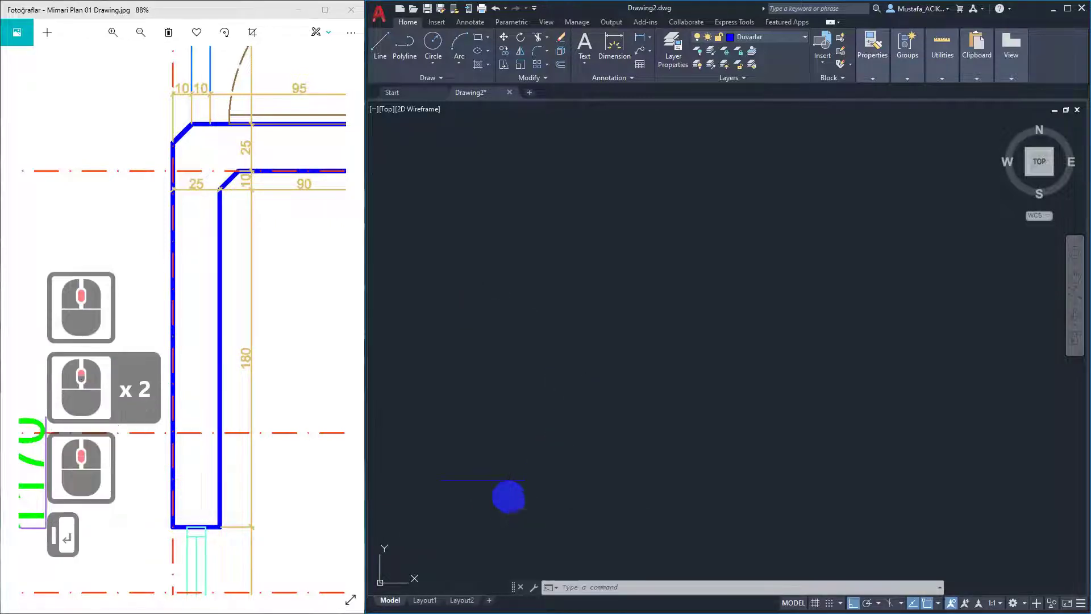
pyautogui.press('Caps_Lock')
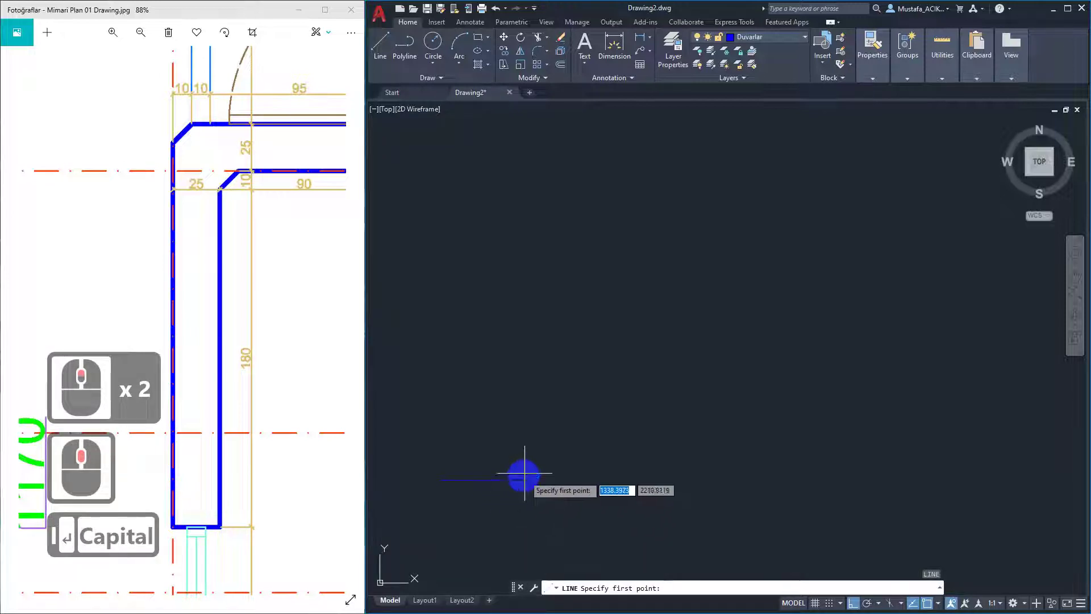
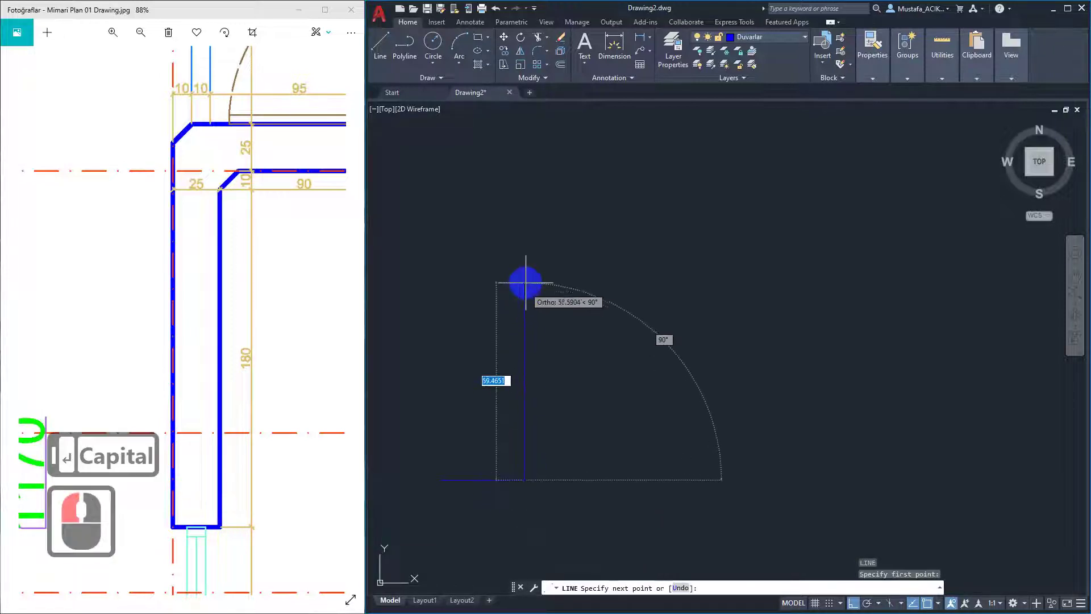
pyautogui.write('190')
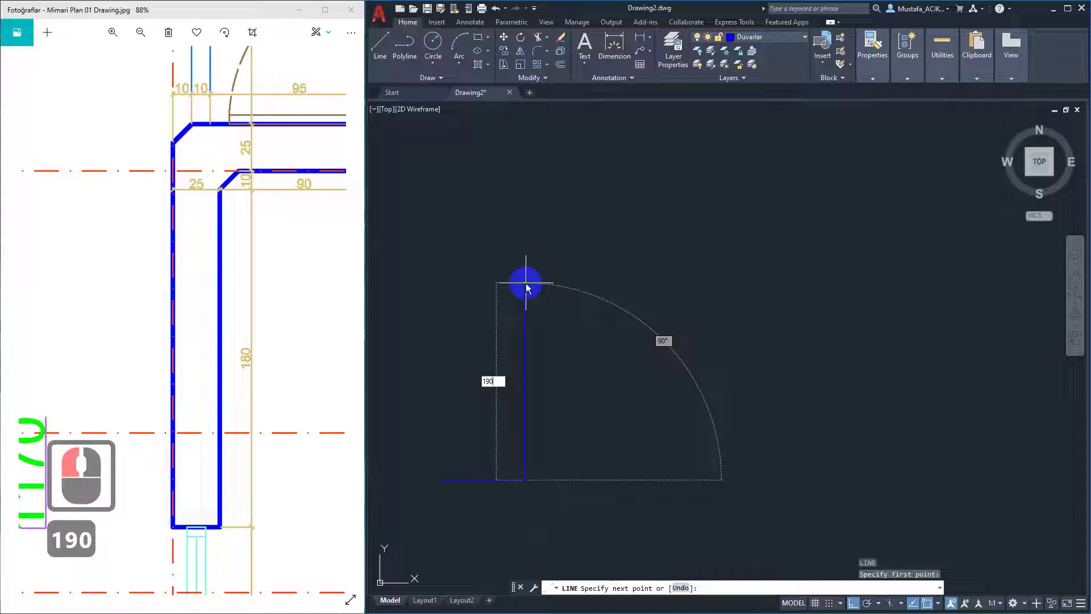
pyautogui.press('Return')
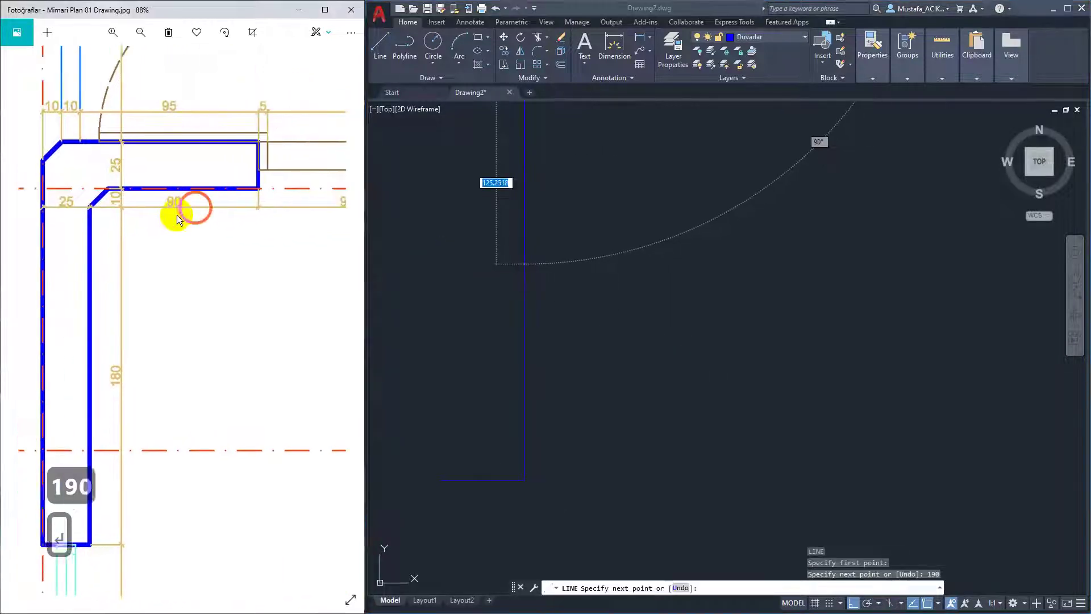
# - Continue the run with 90-unit and 25-unit wall segments
pyautogui.middleClick(141, 311)
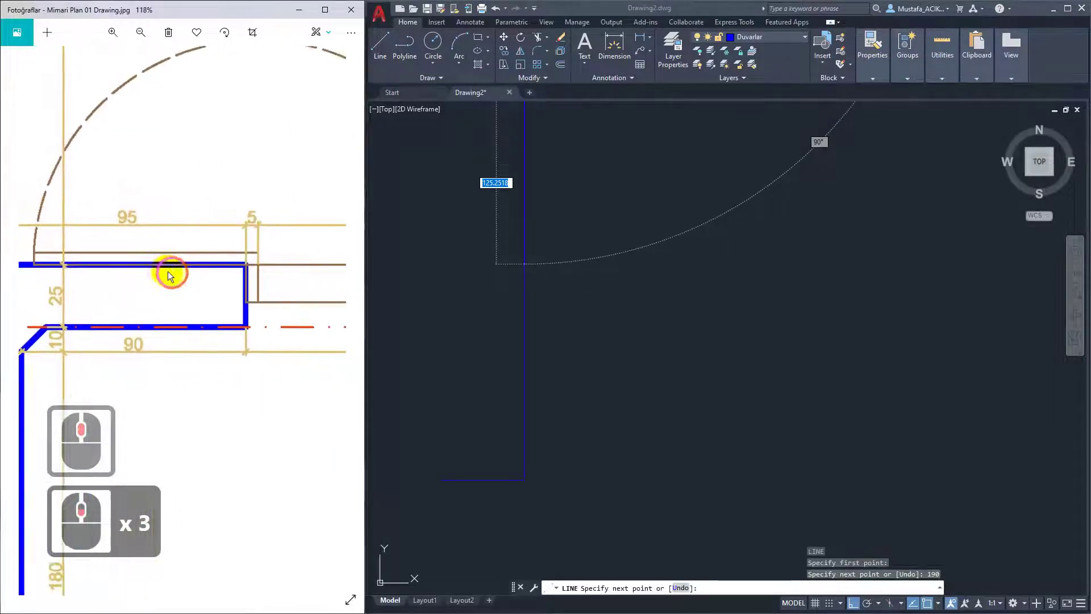
pyautogui.middleClick(231, 267)
pyautogui.middleClick(211, 339)
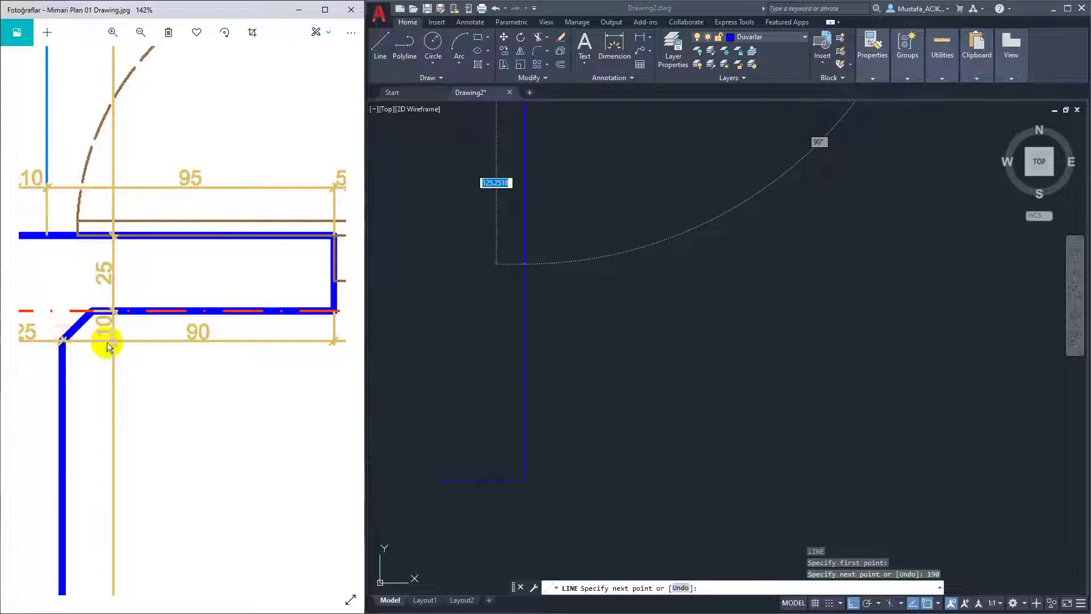
pyautogui.write('90')
pyautogui.press('Return')
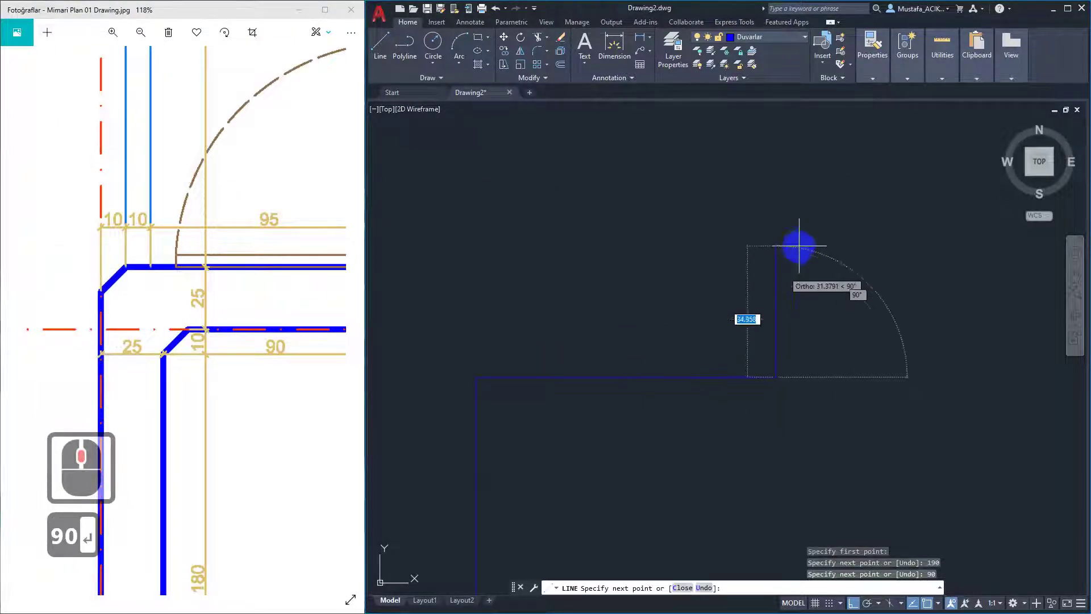
pyautogui.write('25')
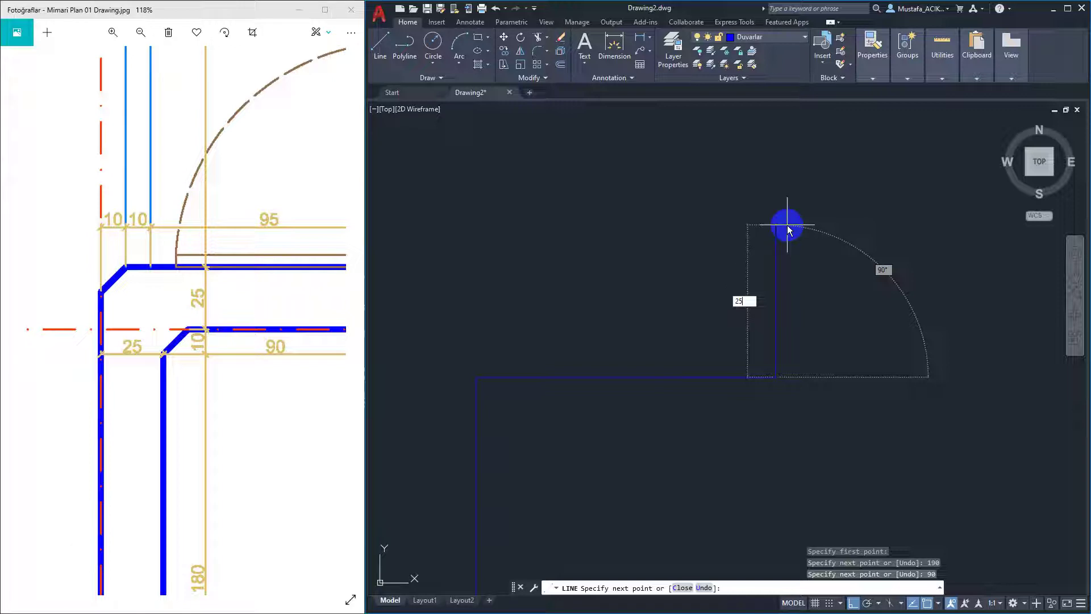
pyautogui.press('Return')
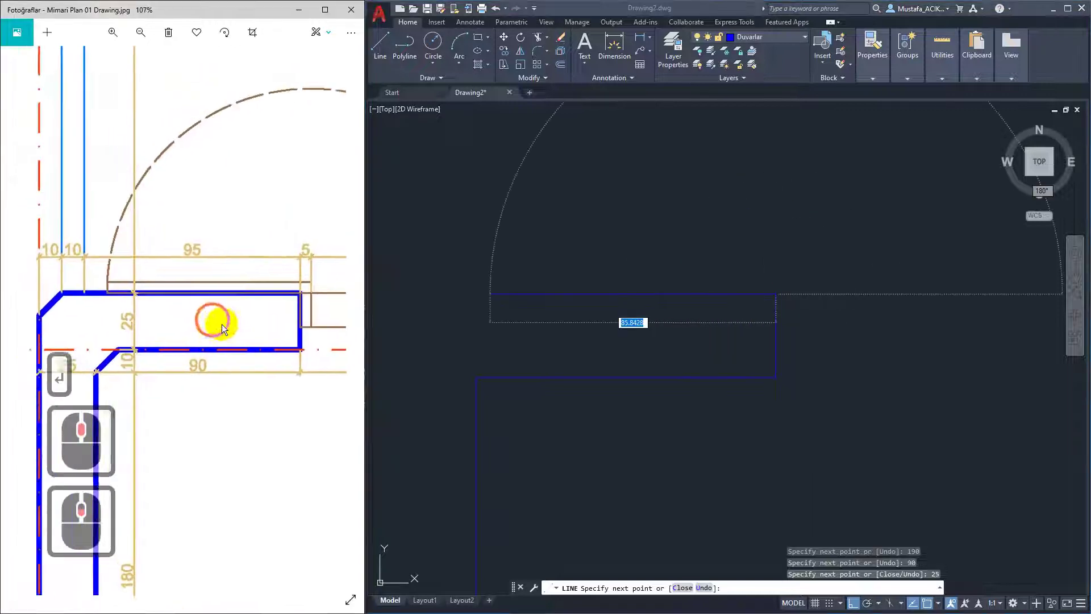
# - Add the final 115-unit wall segment and end the connected line
pyautogui.middleClick(240, 335)
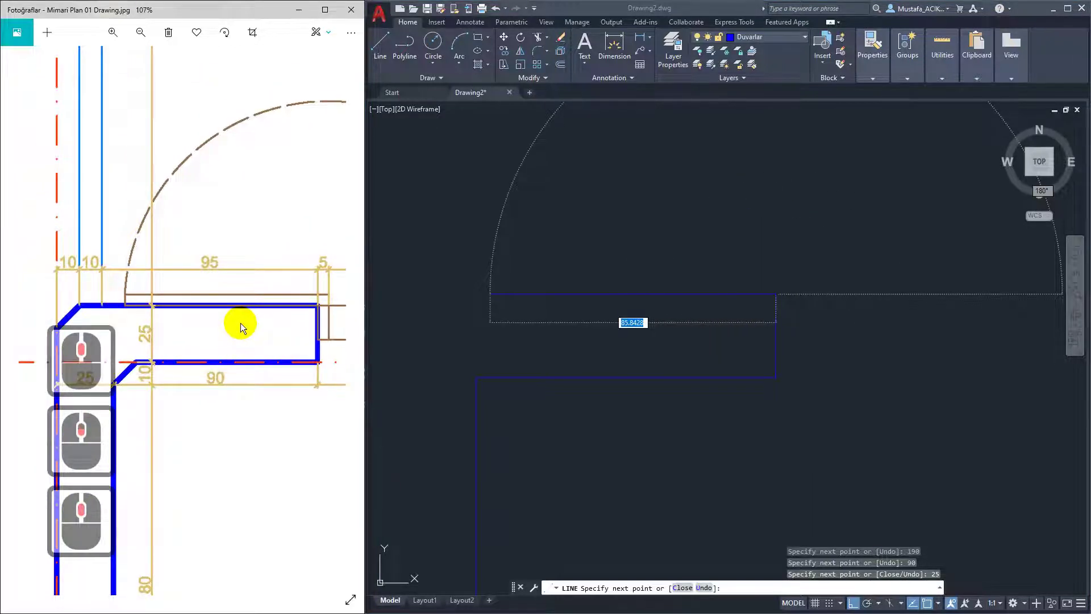
pyautogui.middleClick(245, 325)
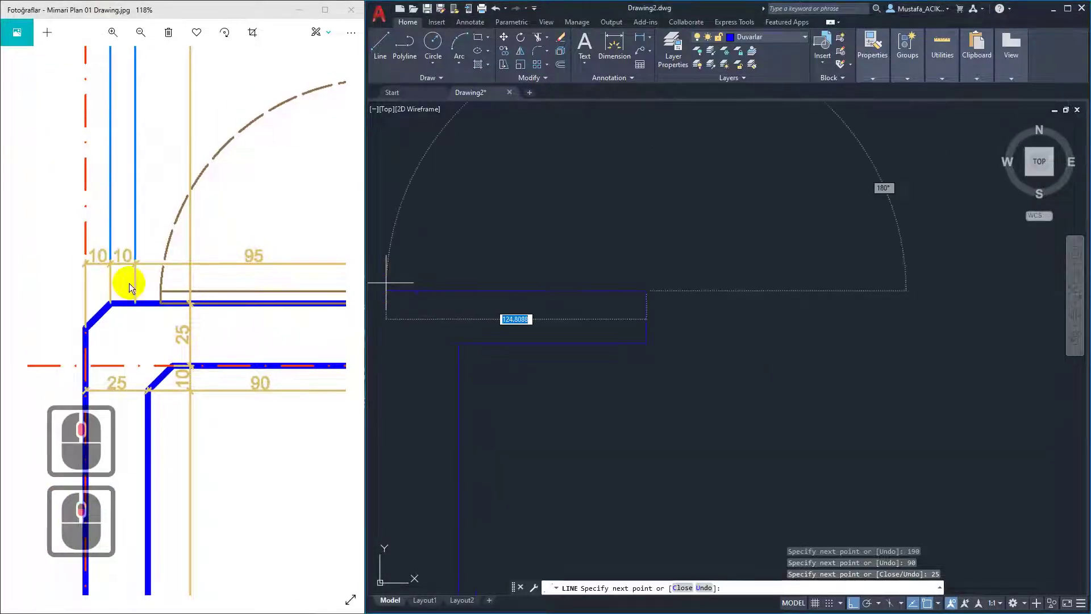
pyautogui.middleClick(192, 283)
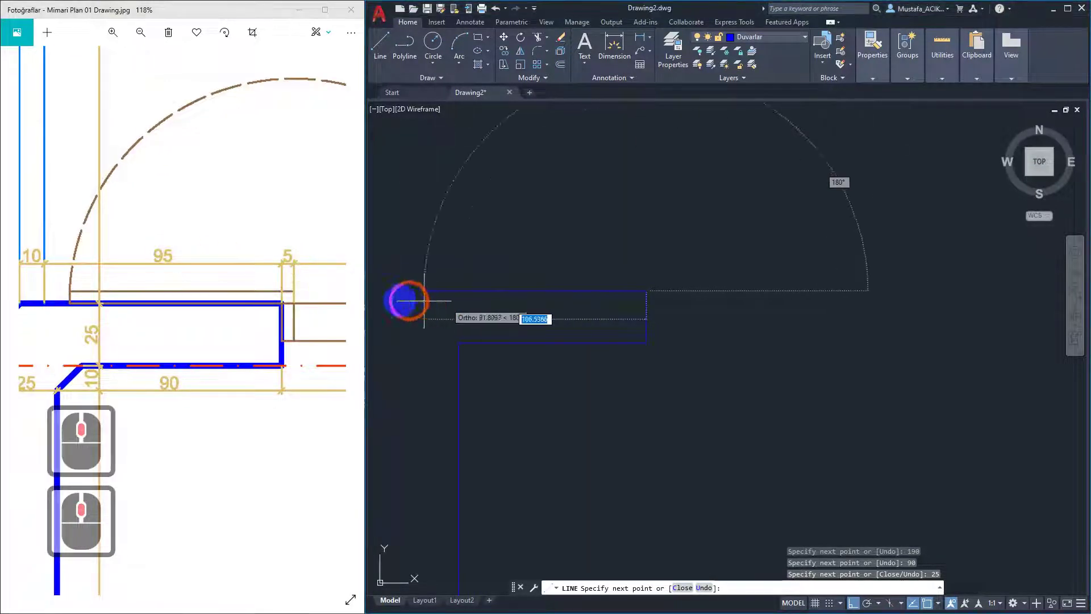
pyautogui.press('1')
pyautogui.press('1')
pyautogui.write('1x25')
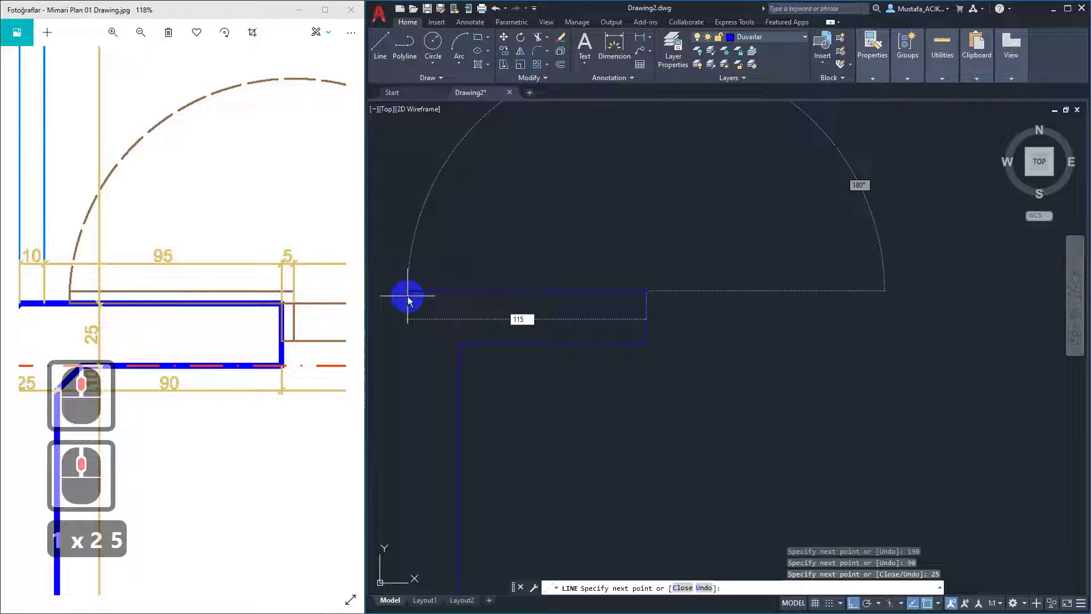
pyautogui.press('Return')
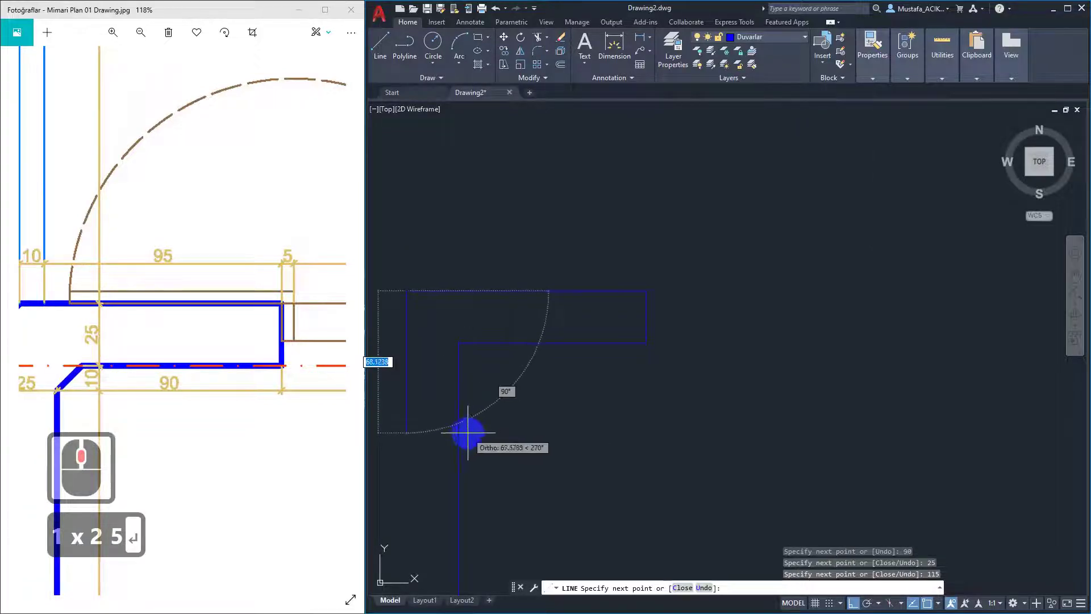
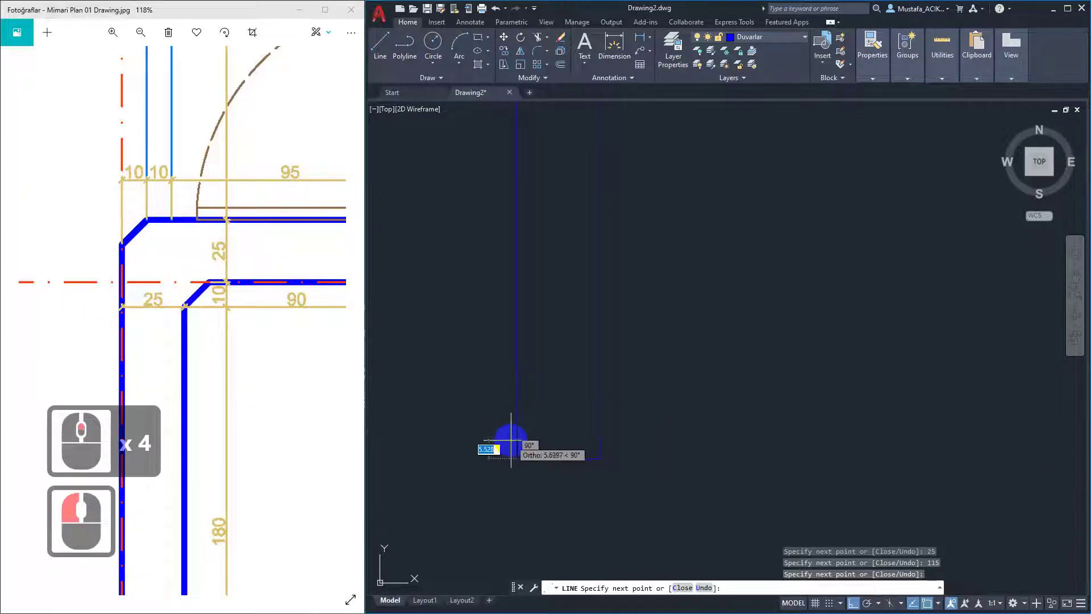
pyautogui.press('Escape')
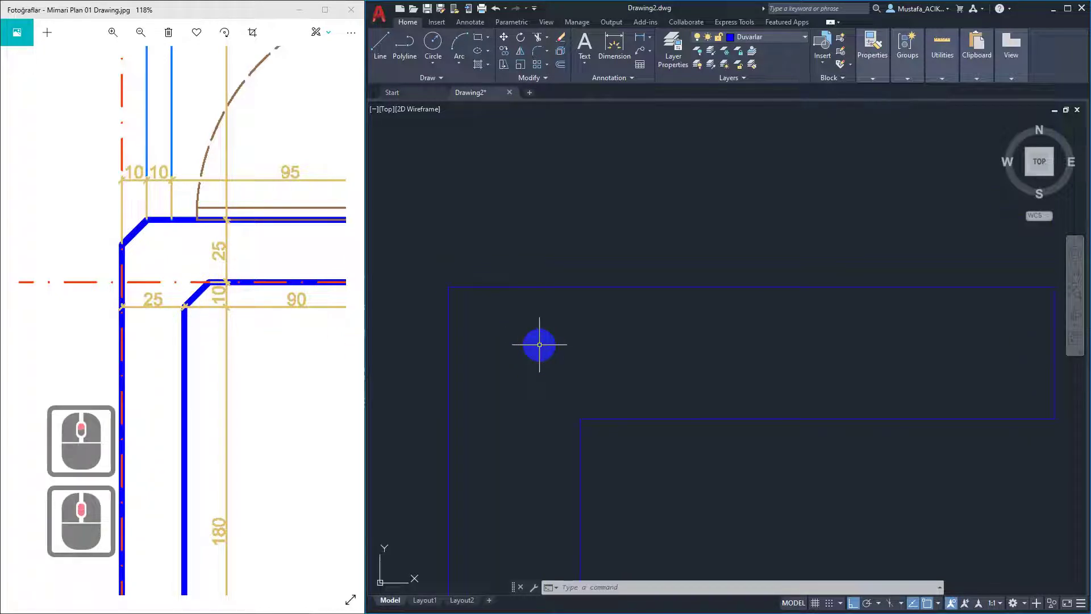
# - Run CHAMFER with both distances set to 10 to bevel the inner wall corner
pyautogui.write('ch')
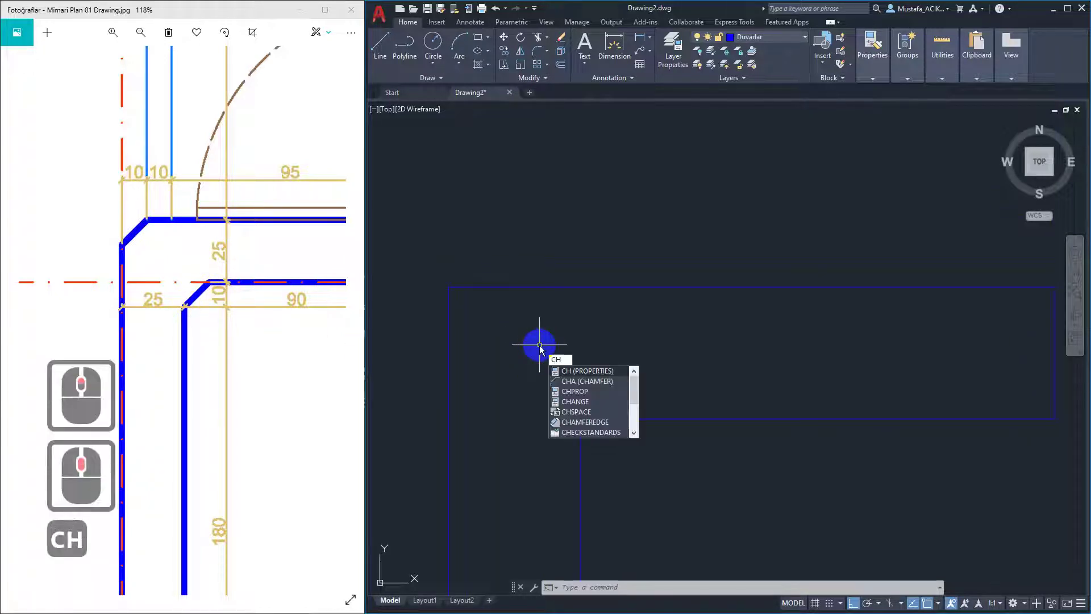
pyautogui.press('a')
pyautogui.press('Return')
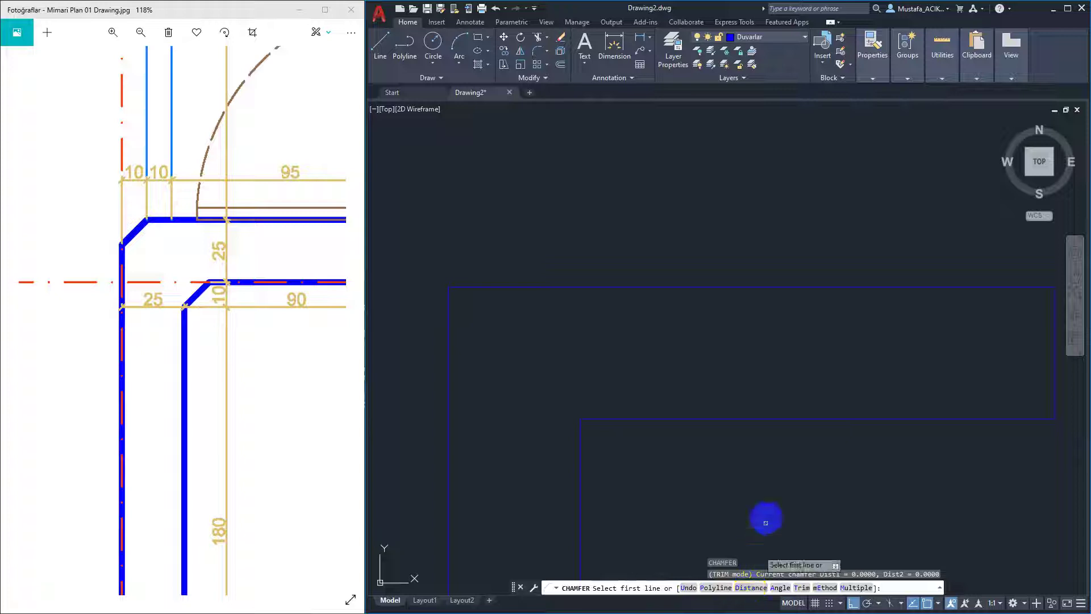
pyautogui.press('d')
pyautogui.press('Return')
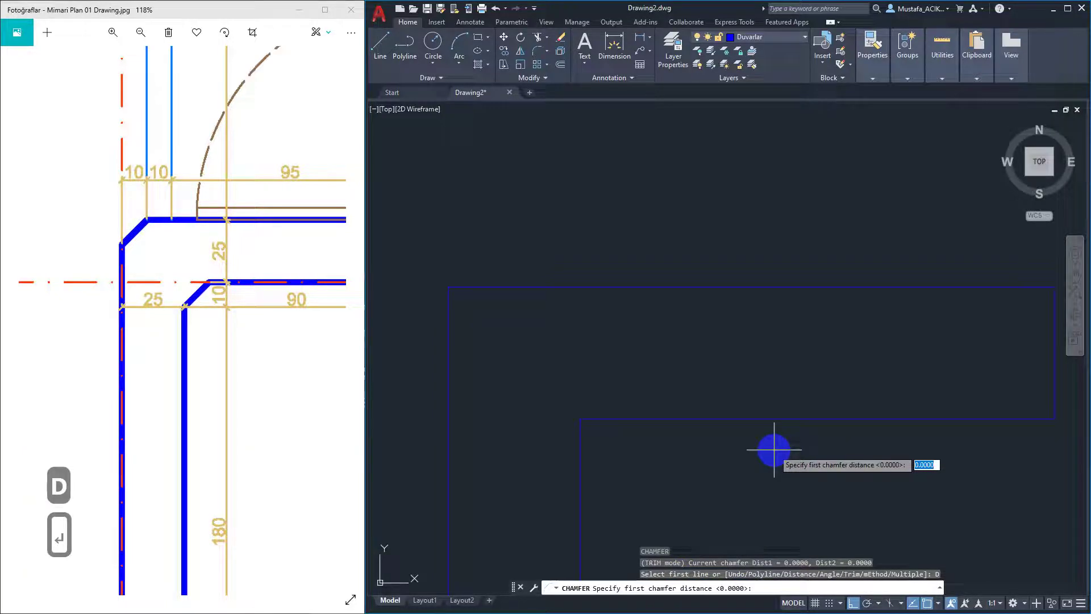
pyautogui.write('10')
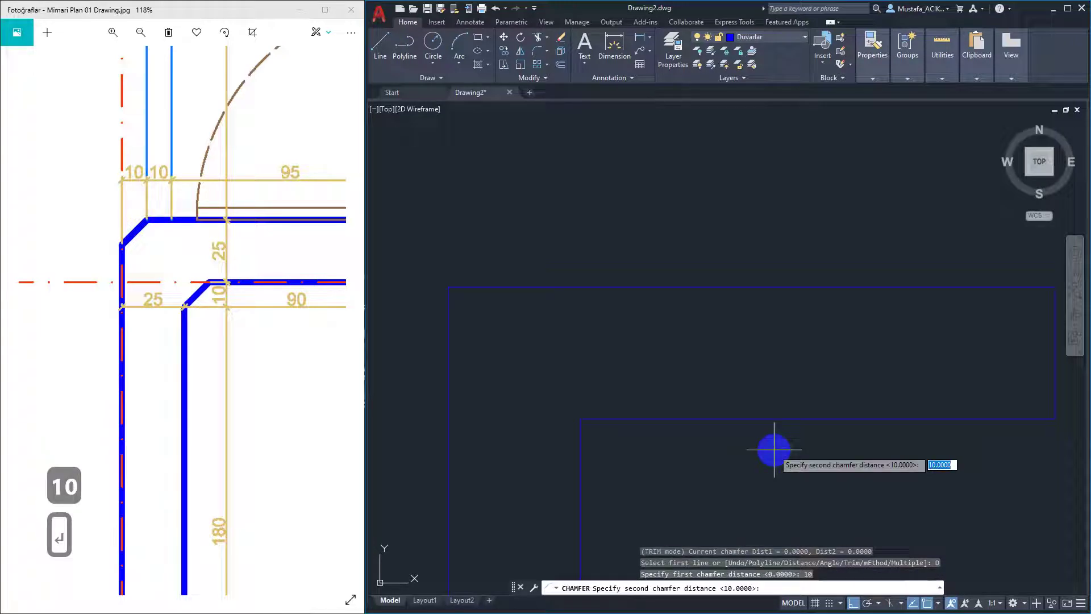
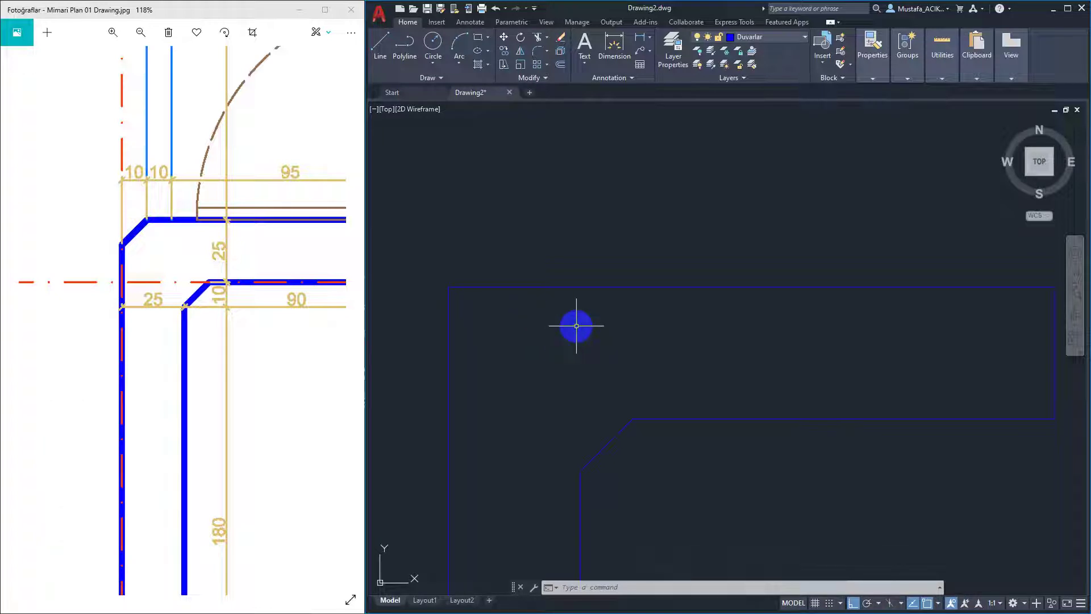
pyautogui.press('Return')
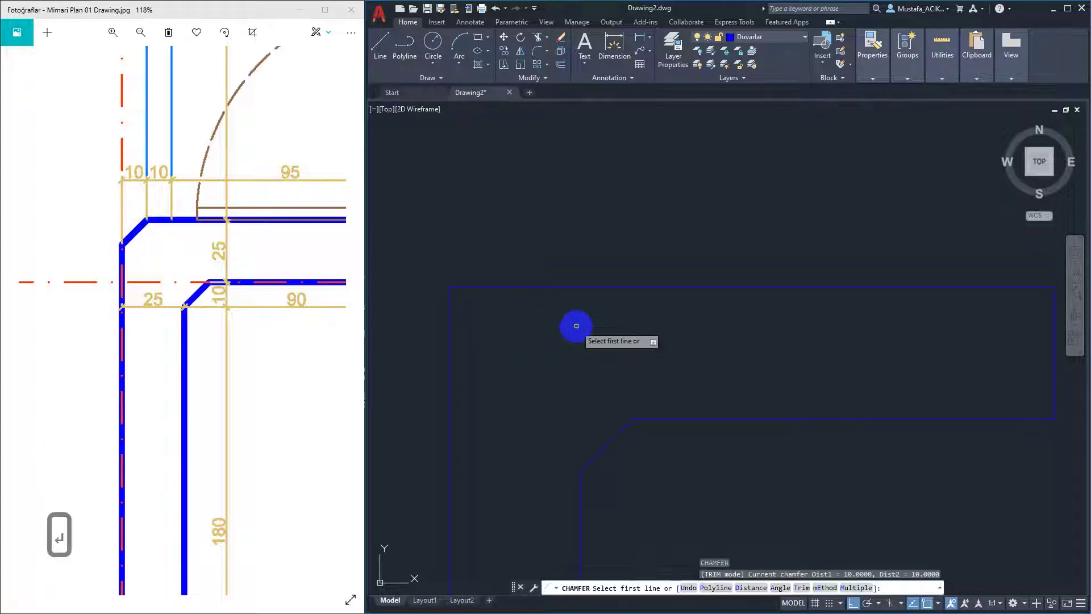
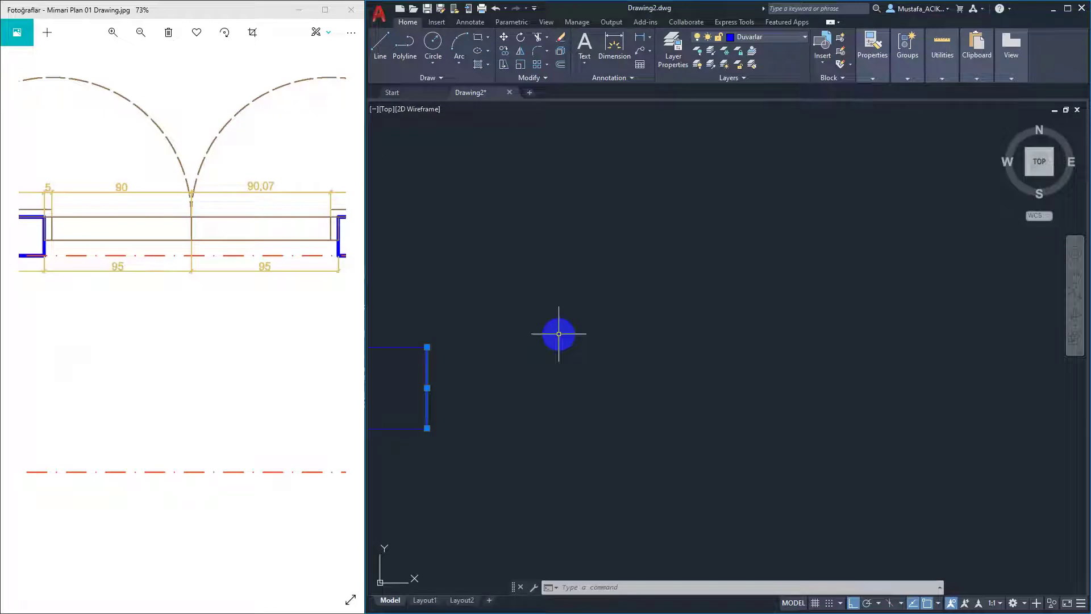
# - Run OFFSET with a 190-unit distance to copy the short wall piece to its right
pyautogui.press('o')
pyautogui.press('Return')
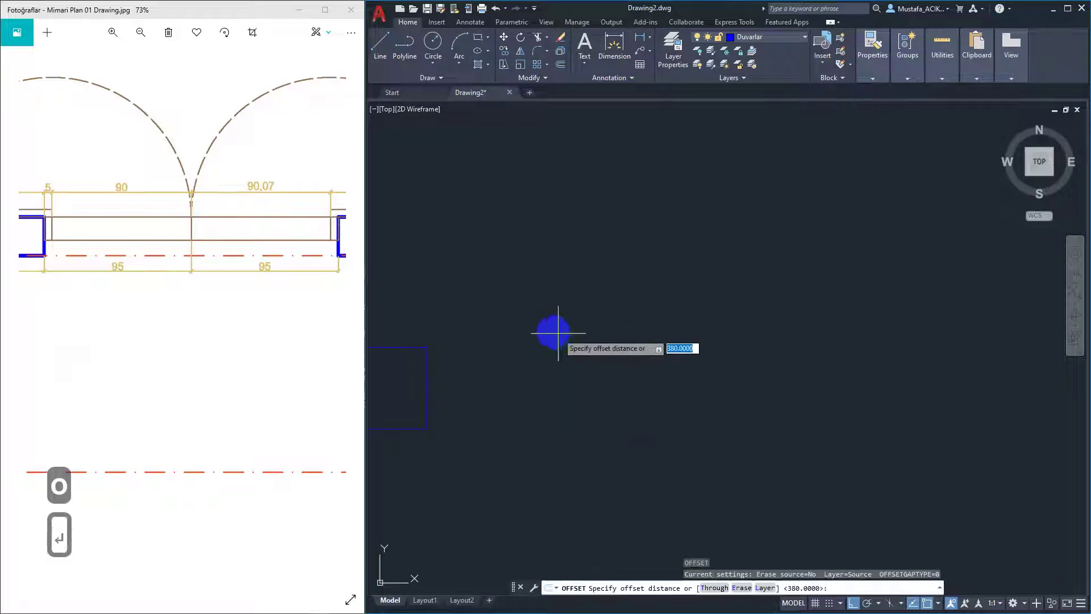
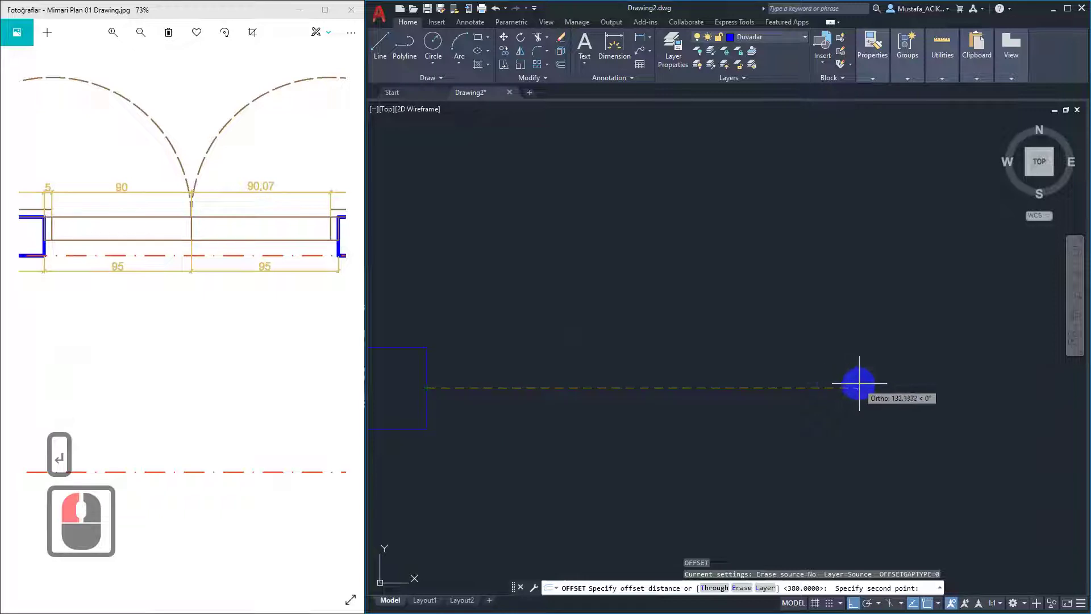
pyautogui.write('190')
pyautogui.press('Return')
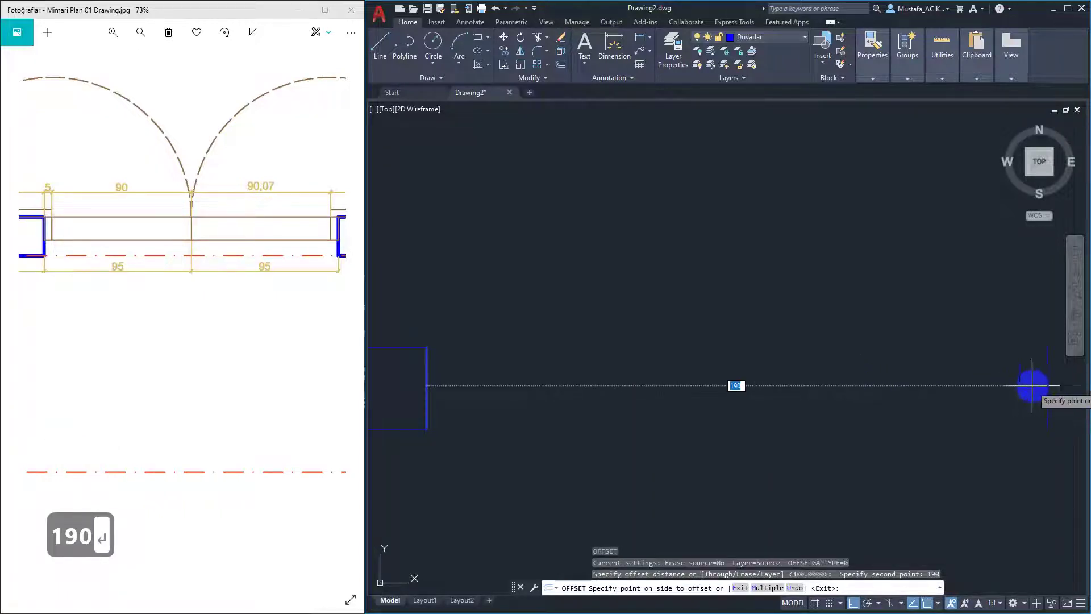
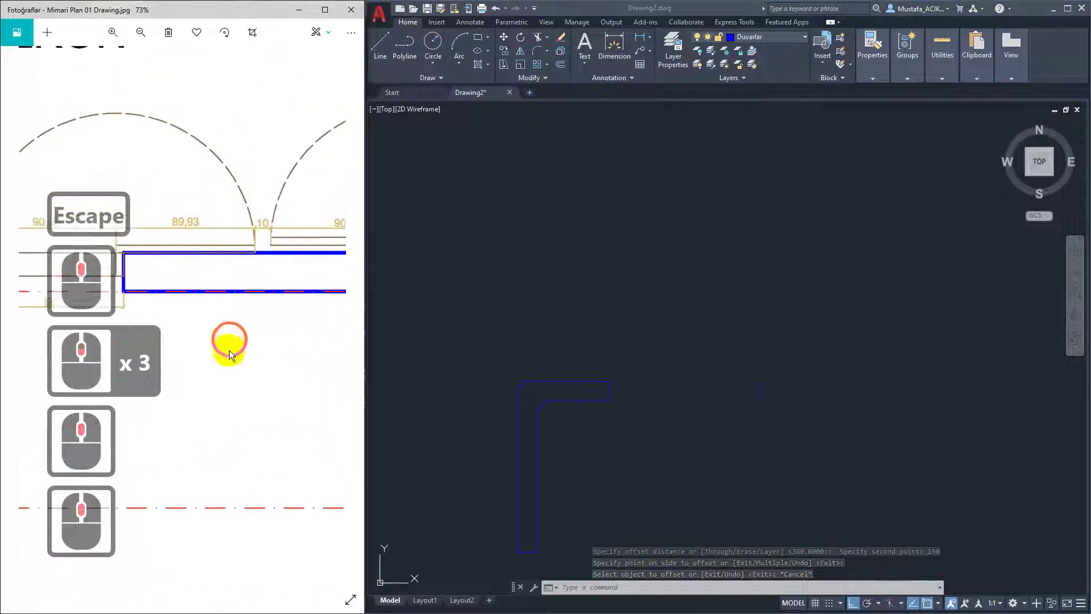
# - Pan and zoom the reference plan to read the balcony and upper wall dimensions
pyautogui.middleClick(261, 391)
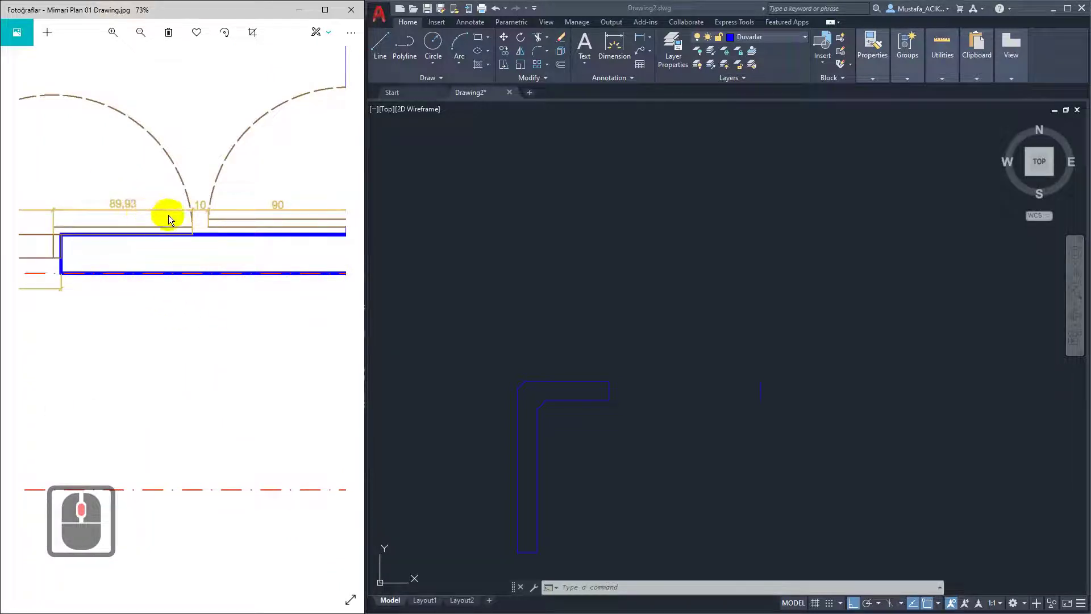
pyautogui.middleClick(166, 217)
pyautogui.middleClick(168, 216)
pyautogui.middleClick(168, 217)
pyautogui.middleClick(168, 220)
pyautogui.middleClick(165, 222)
pyautogui.middleClick(153, 216)
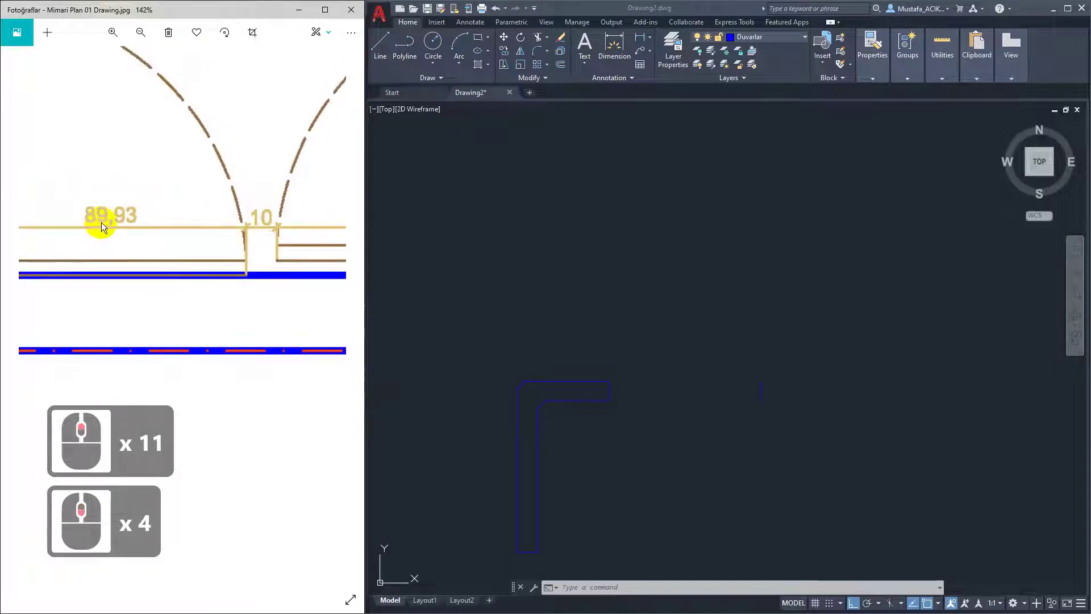
pyautogui.scroll(-3)
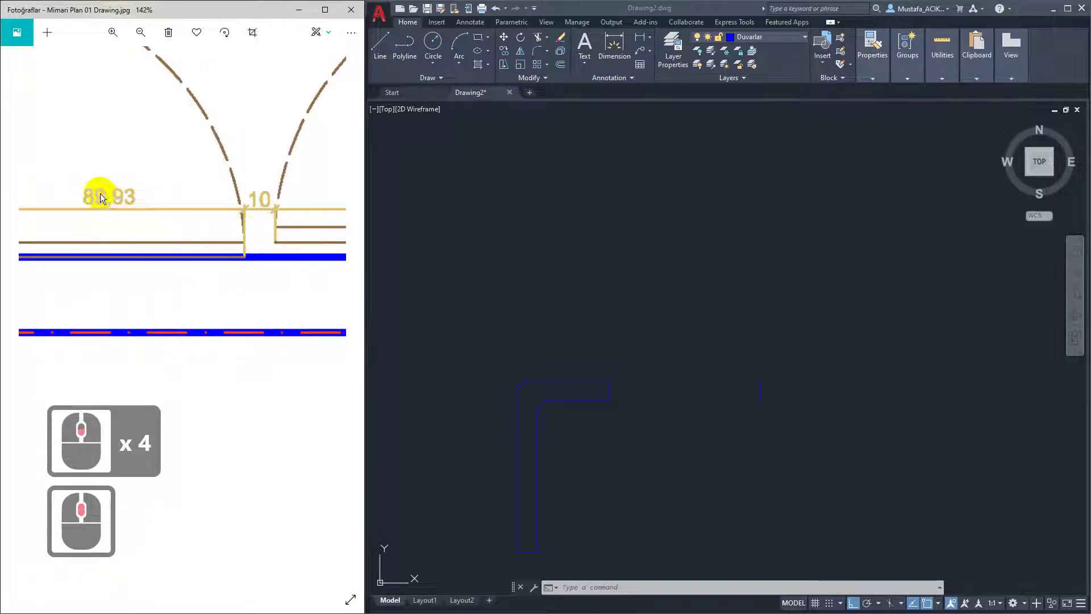
pyautogui.middleClick(246, 319)
pyautogui.scroll(3)
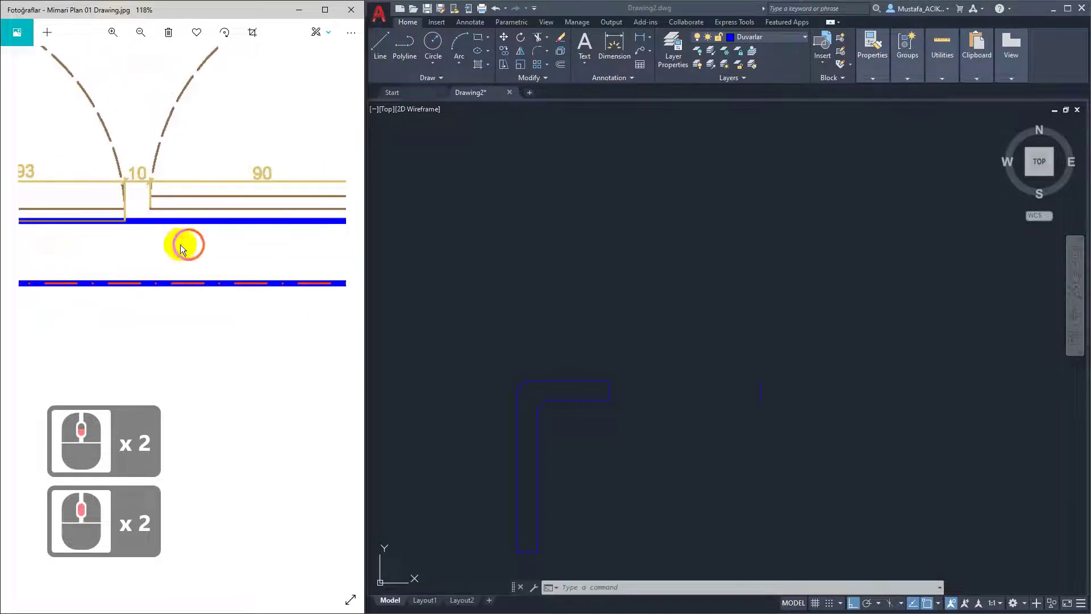
pyautogui.middleClick(182, 234)
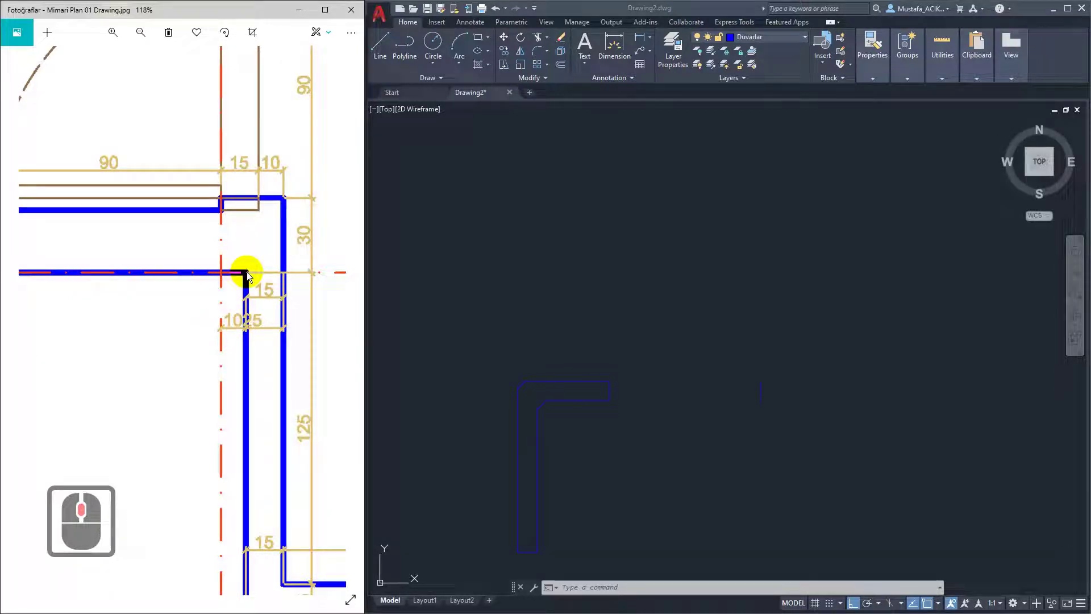
pyautogui.middleClick(120, 341)
pyautogui.middleClick(346, 339)
pyautogui.middleClick(164, 308)
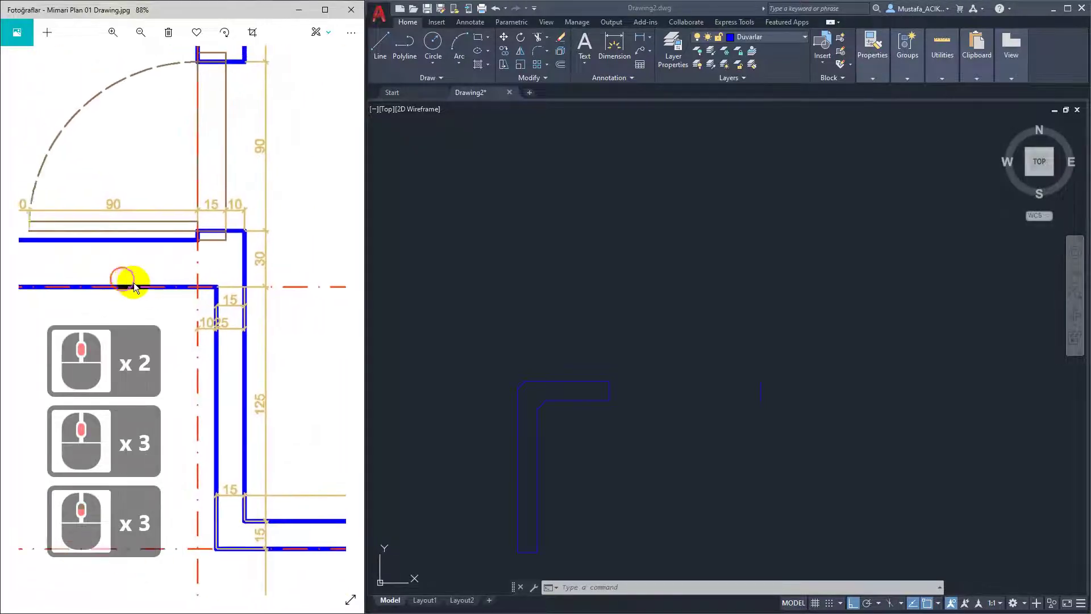
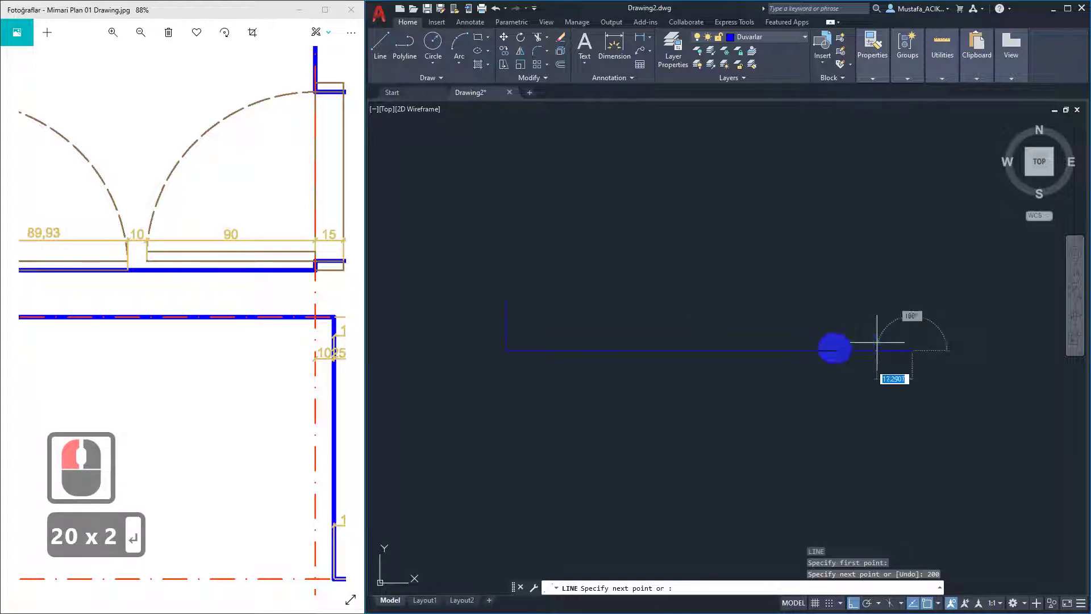
# - Draw a 200-unit horizontal wall segment from the short wall end
pyautogui.middleClick(80, 307)
pyautogui.write('20 x 2 ↩')
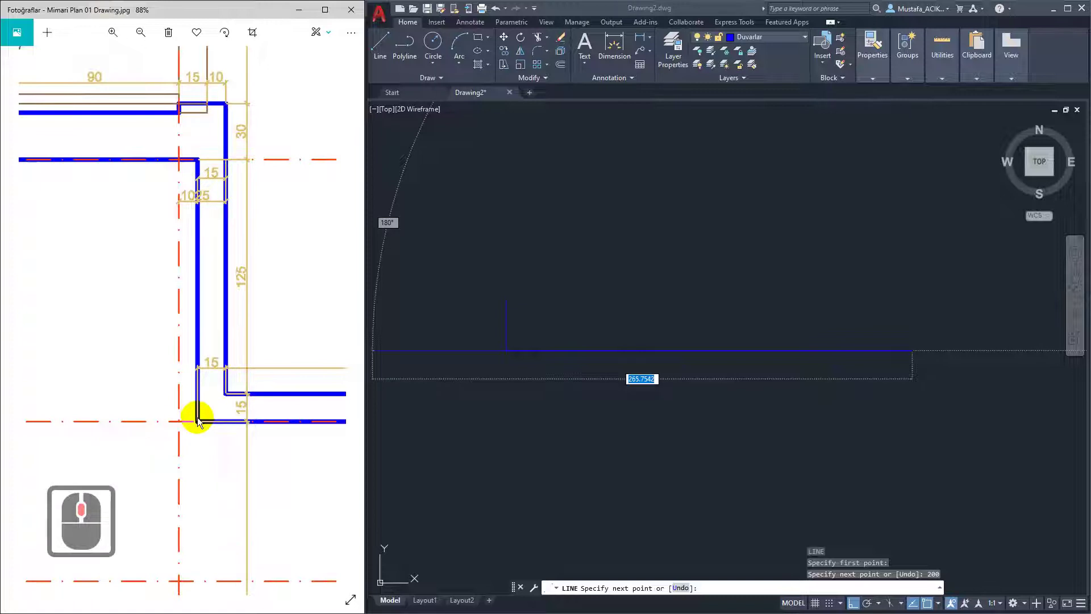
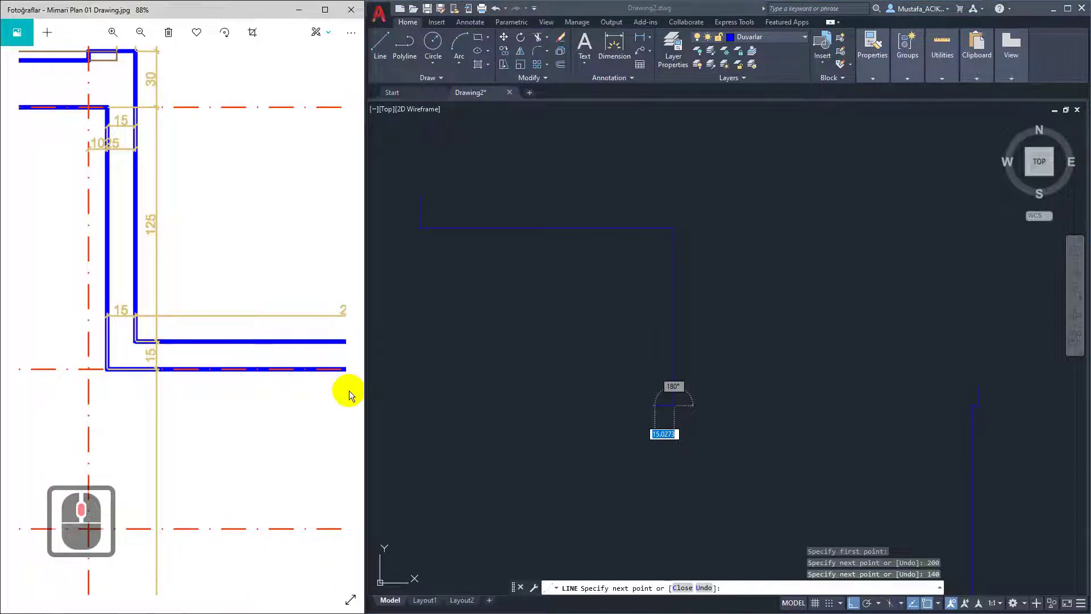
# - Pan the reference plan to read the 140, 215 and 230 wall dimensions
pyautogui.middleClick(187, 360)
pyautogui.middleClick(260, 385)
pyautogui.middleClick(259, 385)
pyautogui.middleClick(260, 390)
pyautogui.middleClick(270, 400)
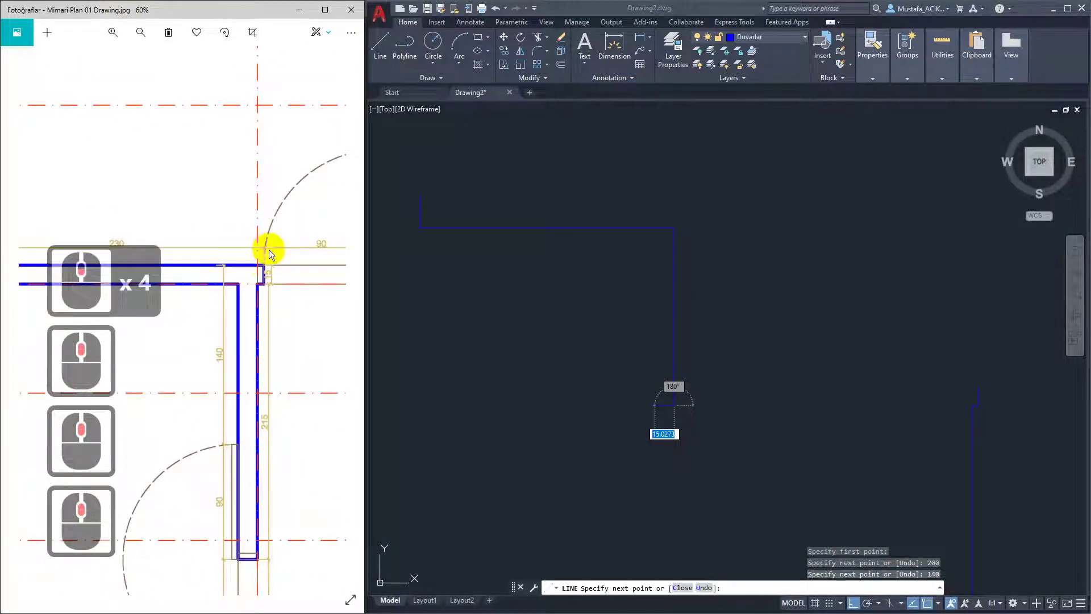
pyautogui.middleClick(301, 322)
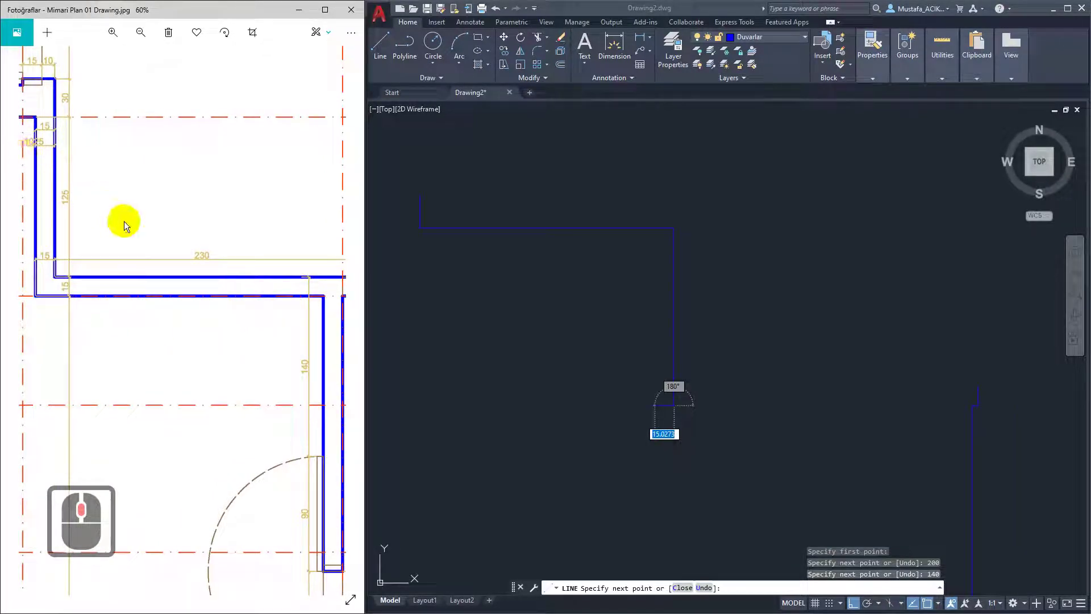
pyautogui.moveTo(279, 345); pyautogui.dragTo(204, 370)
pyautogui.middleClick(131, 381)
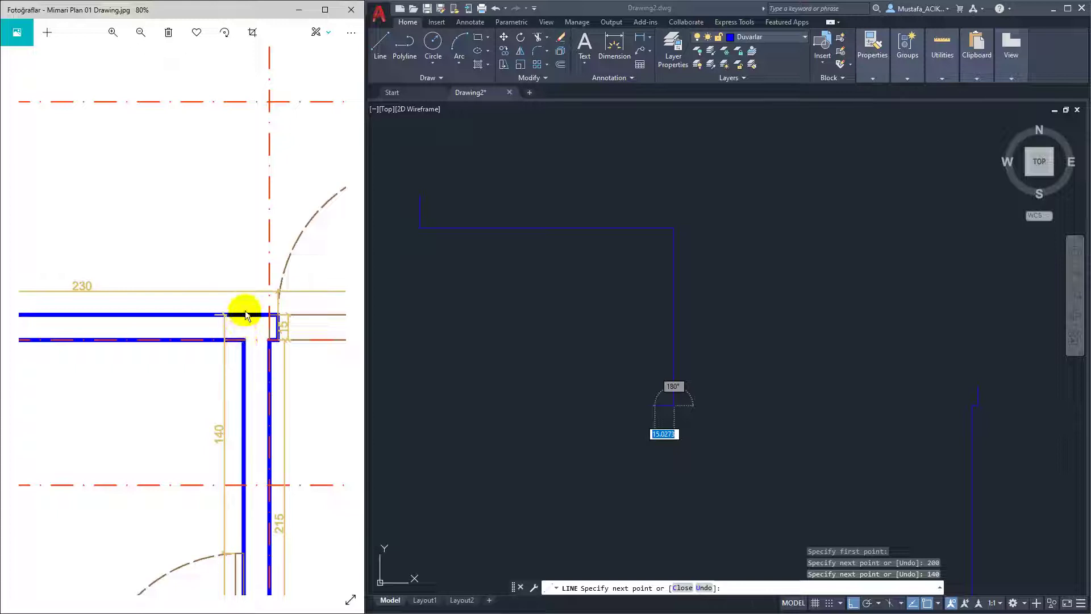
pyautogui.moveTo(364, 387); pyautogui.dragTo(114, 309)
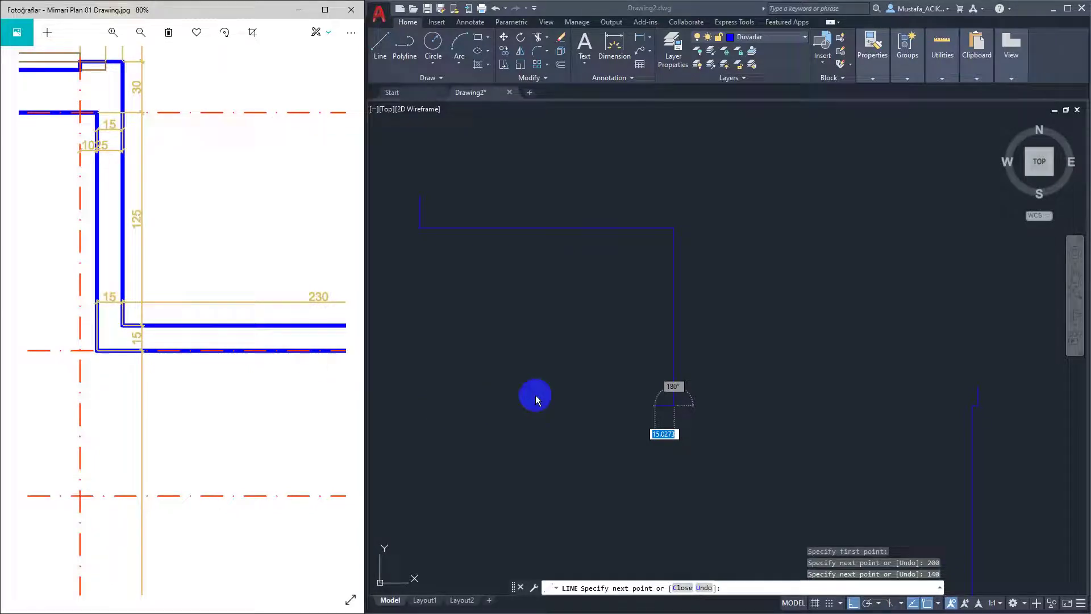
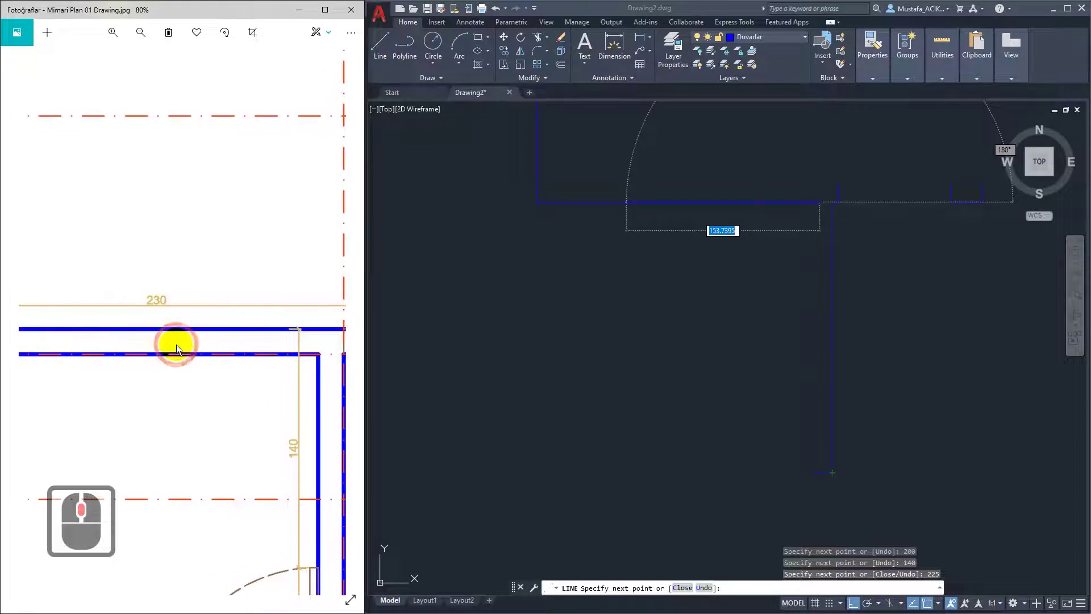
# - Check the 215 and upper wall dimensions on the plan, then end the wall line
pyautogui.middleClick(141, 293)
pyautogui.middleClick(311, 327)
pyautogui.middleClick(319, 302)
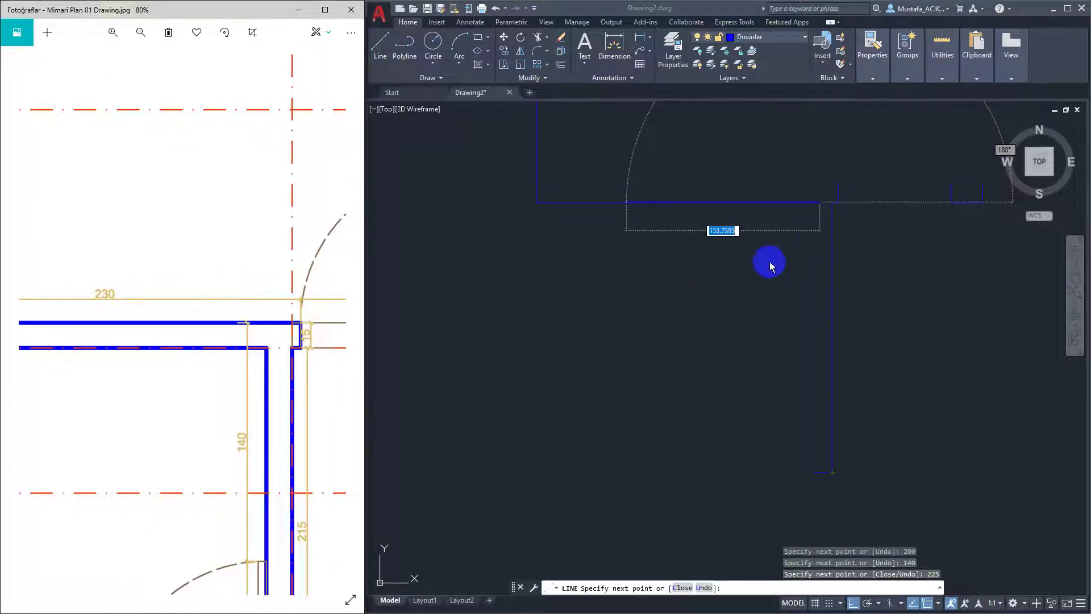
pyautogui.moveTo(313, 345); pyautogui.dragTo(248, 376)
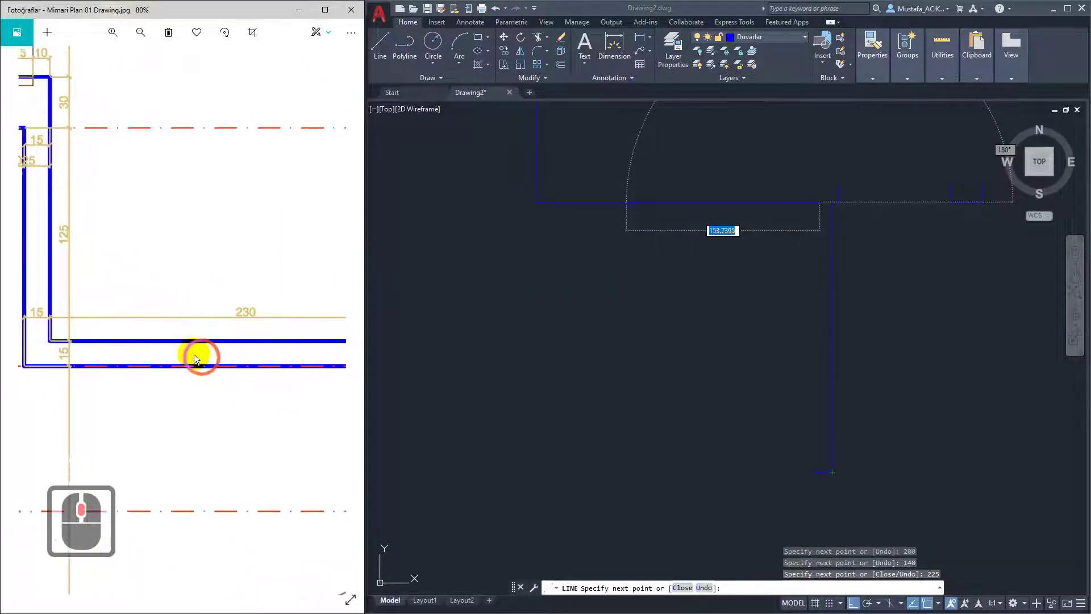
pyautogui.middleClick(761, 339)
pyautogui.press('Escape')
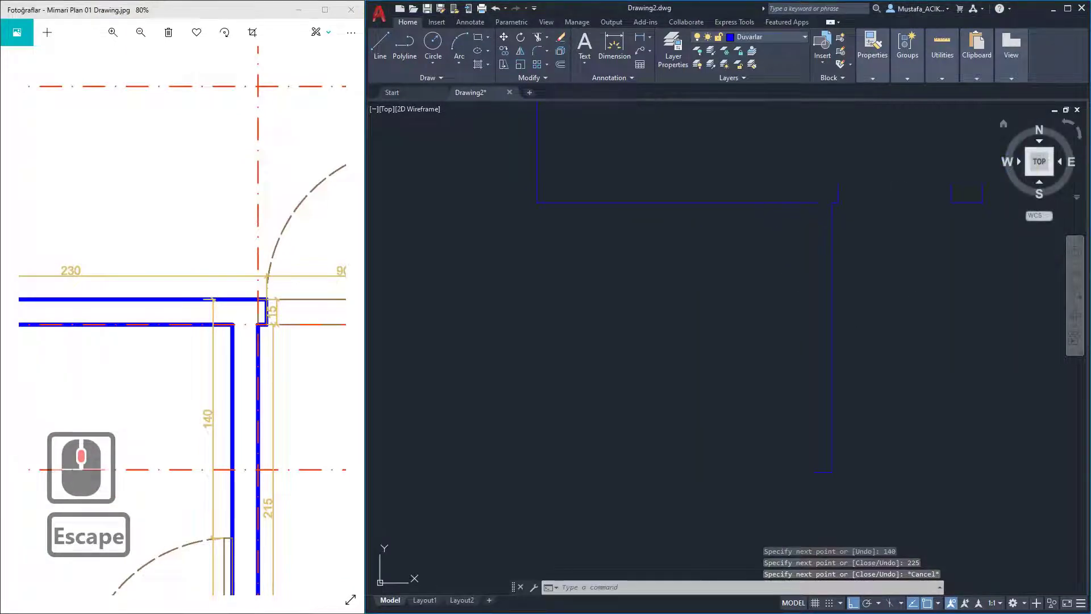
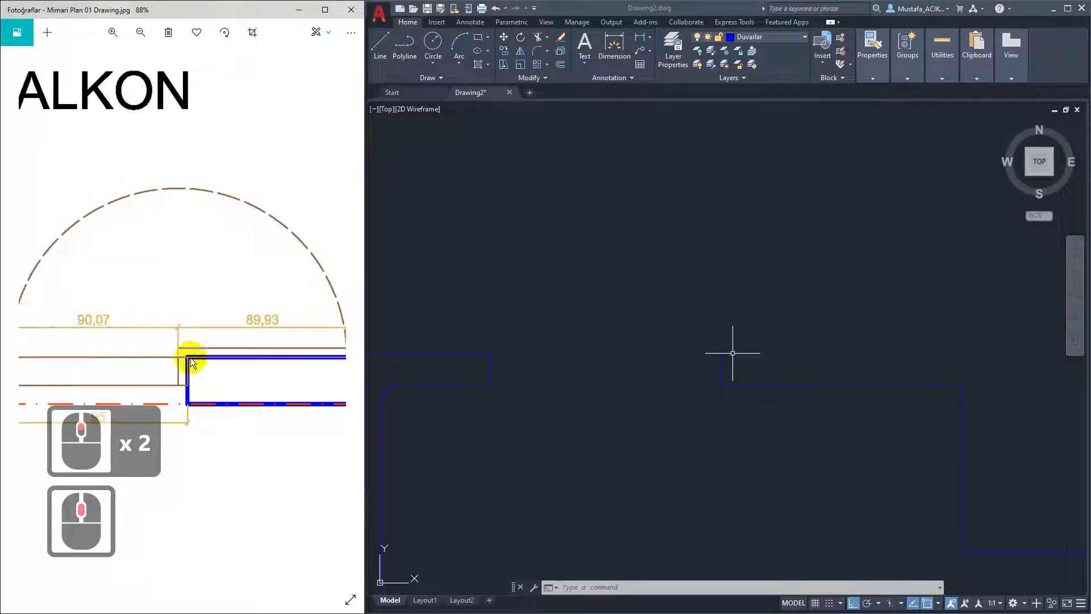
pyautogui.middleClick(195, 334)
pyautogui.middleClick(203, 330)
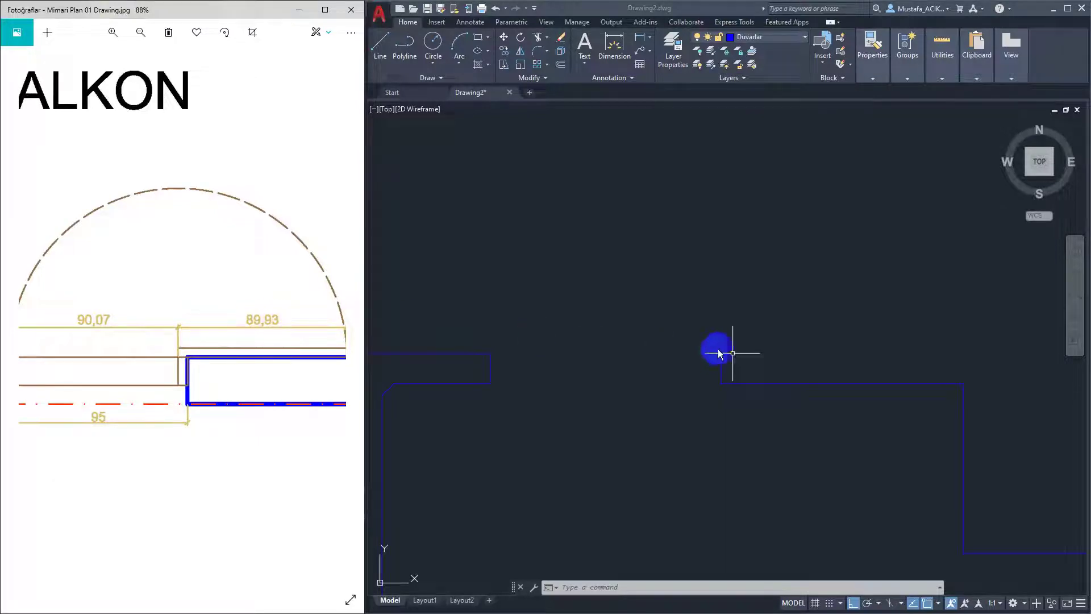
pyautogui.middleClick(765, 382)
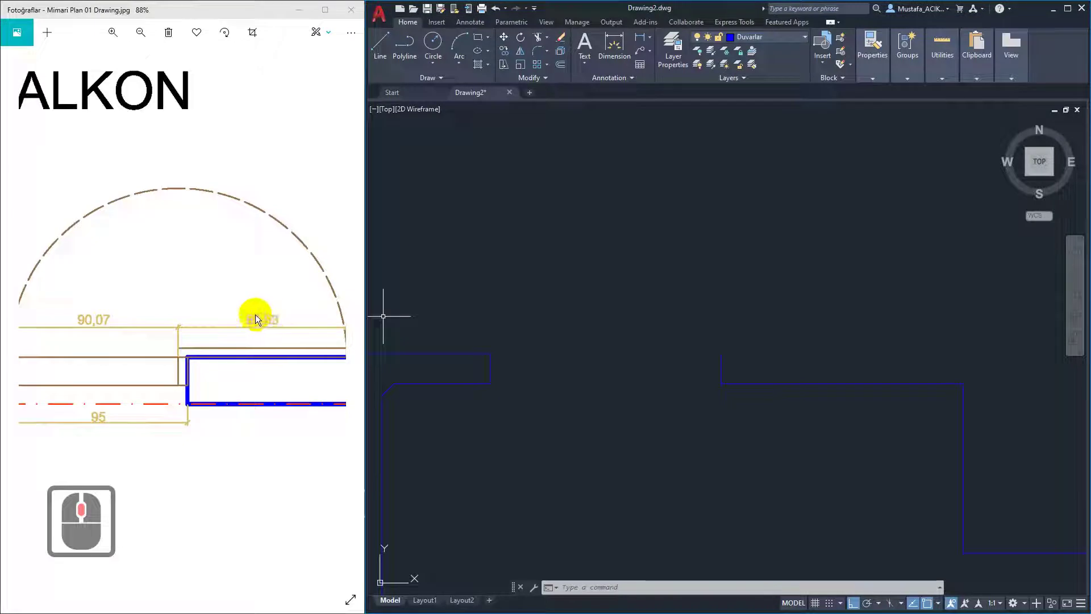
pyautogui.middleClick(216, 383)
pyautogui.middleClick(229, 403)
pyautogui.middleClick(229, 404)
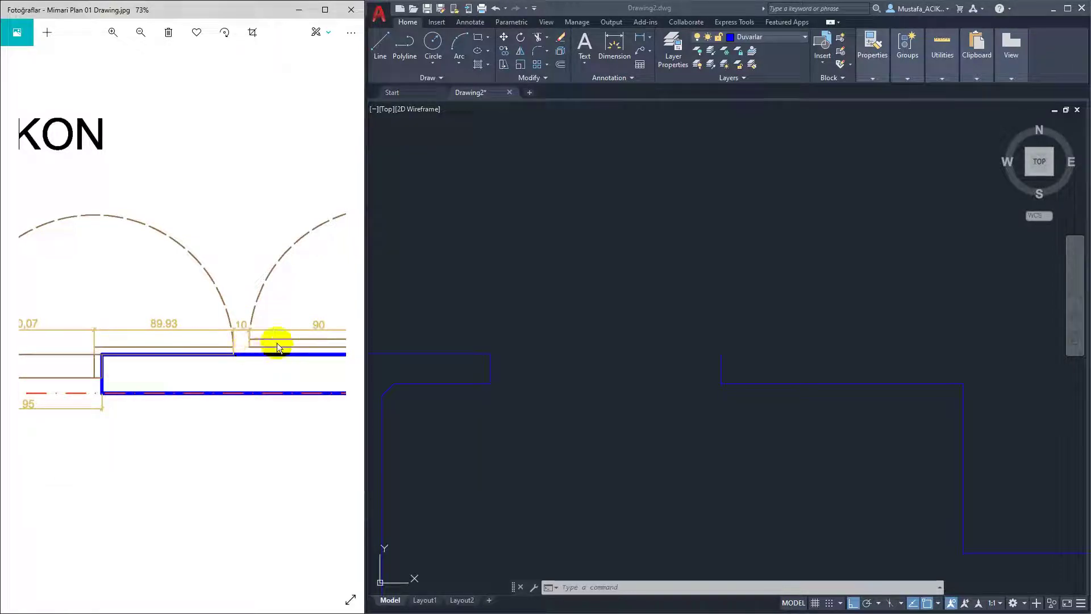
pyautogui.middleClick(191, 333)
pyautogui.moveTo(215, 396); pyautogui.dragTo(299, 350)
pyautogui.middleClick(312, 349)
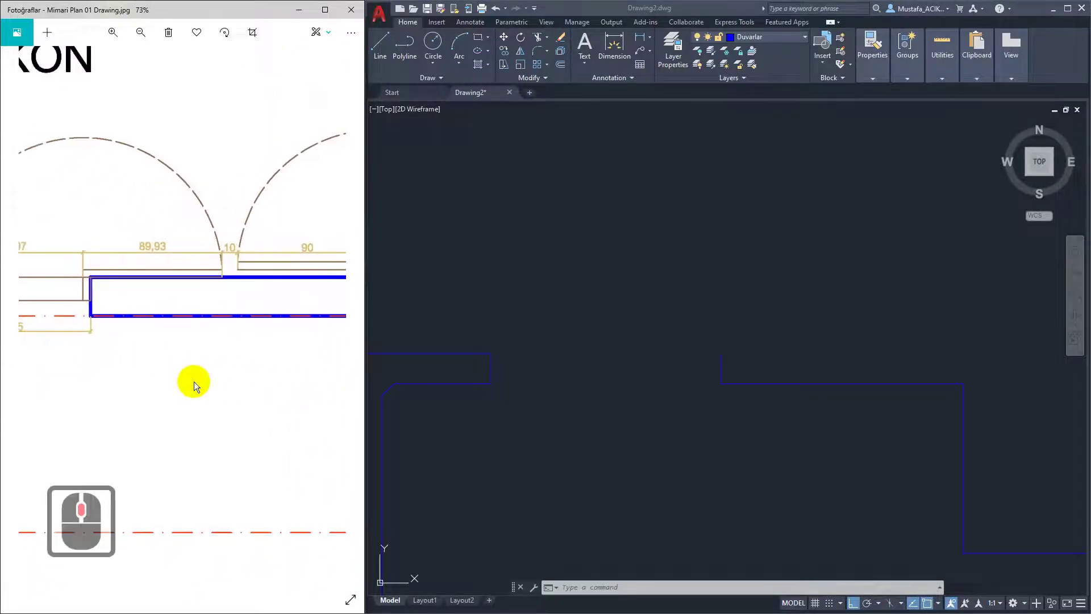
pyautogui.middleClick(136, 370)
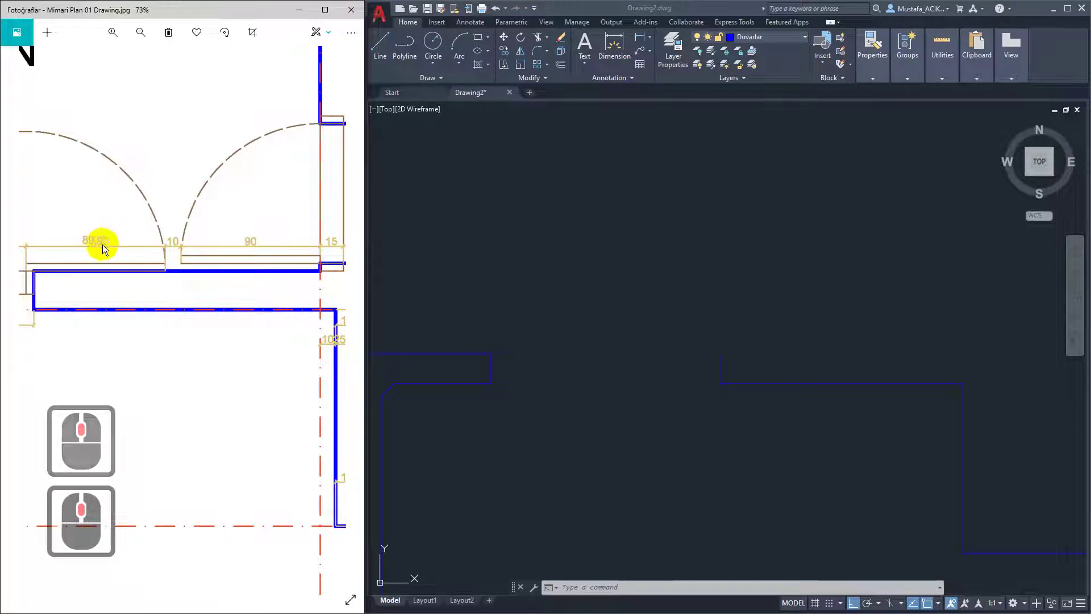
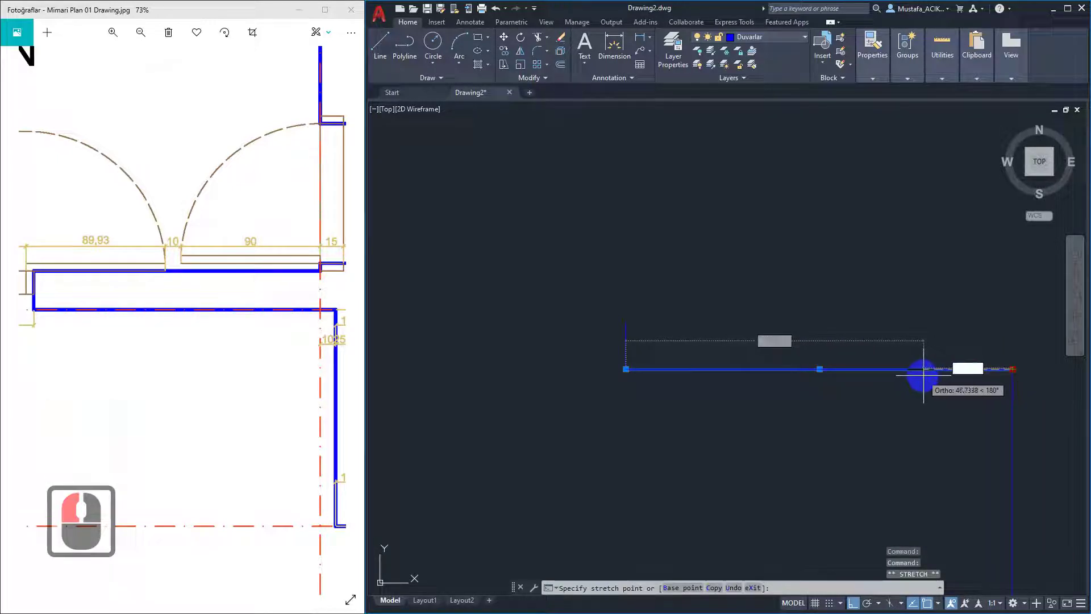
# - Stretch the horizontal wall line's end grip by 5 units to shorten it
pyautogui.press('5')
pyautogui.press('Return')
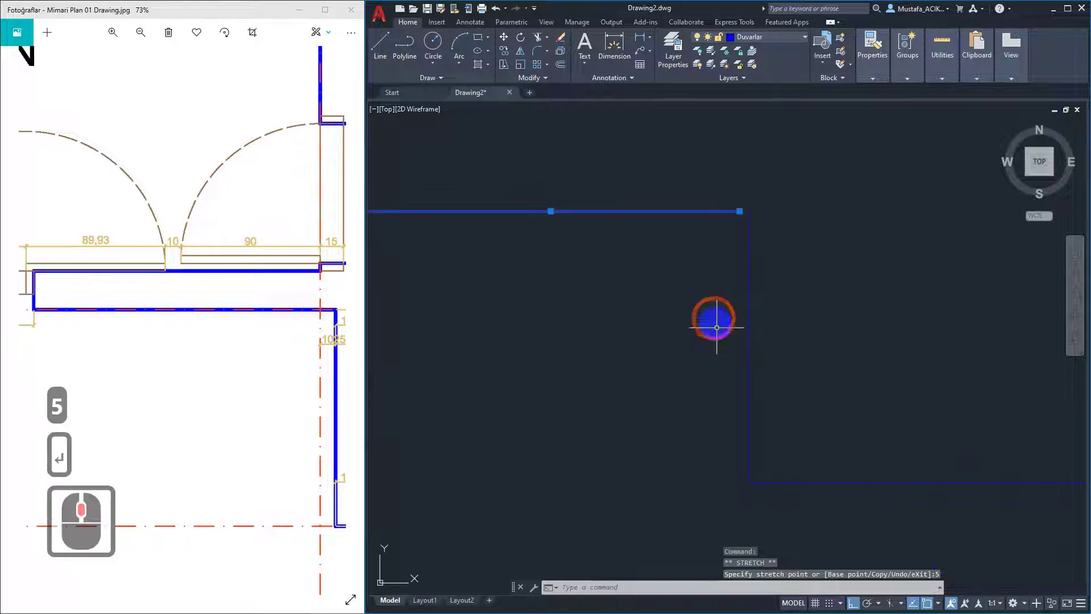
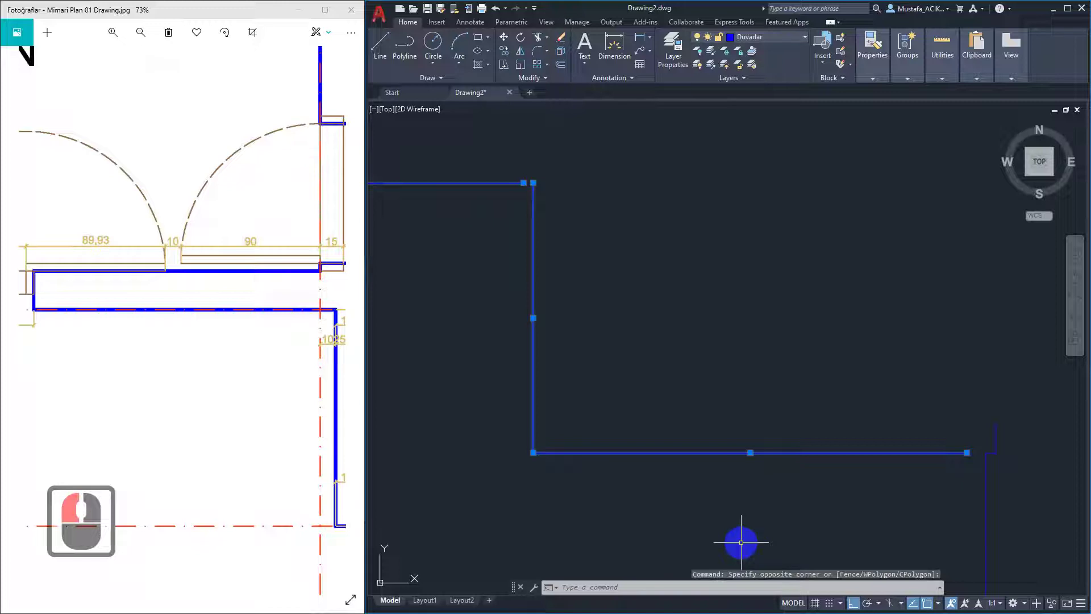
# - Move the three selected wall lines 5 units toward 180° from the corner base point
pyautogui.press('m')
pyautogui.press('Return')
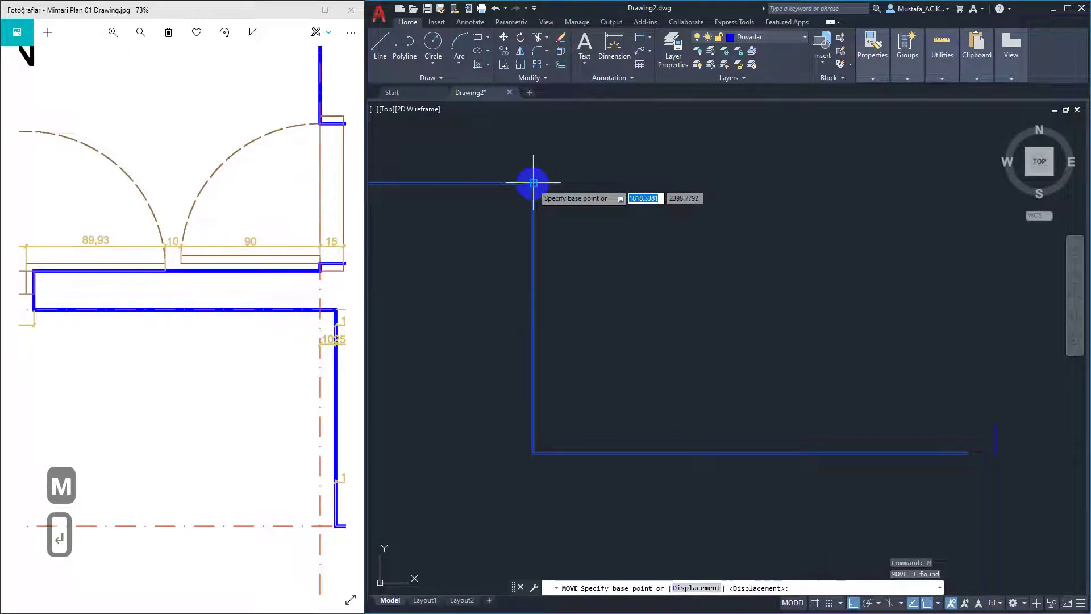
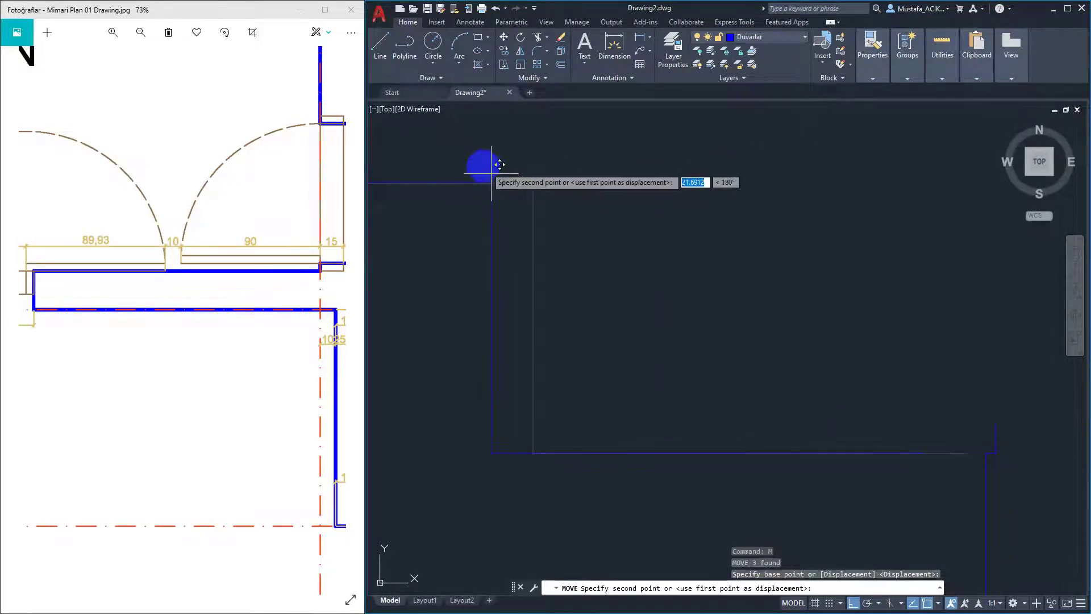
pyautogui.press('5')
pyautogui.press('Return')
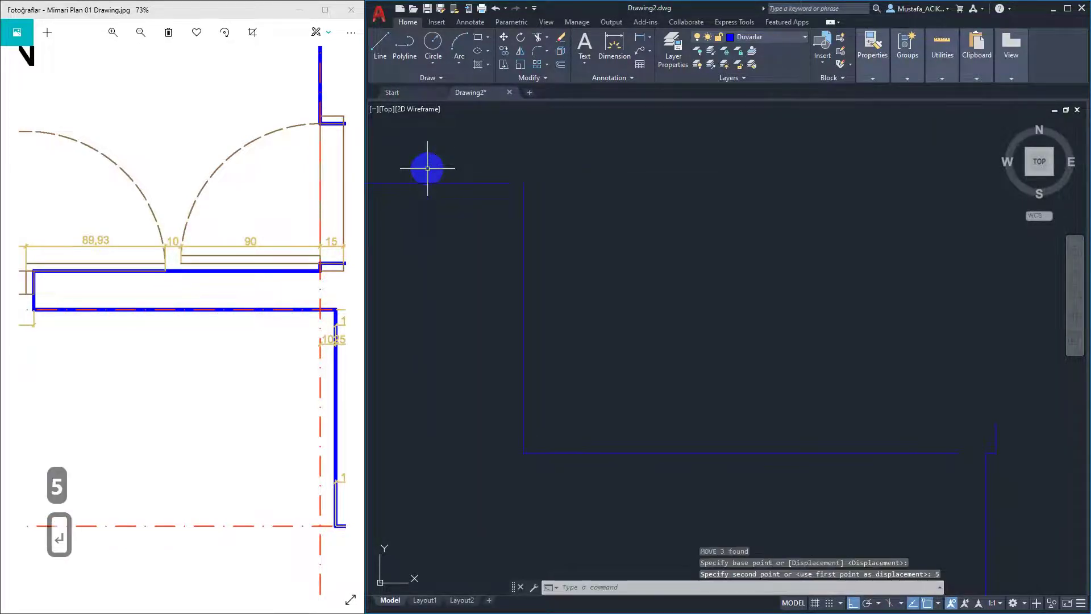
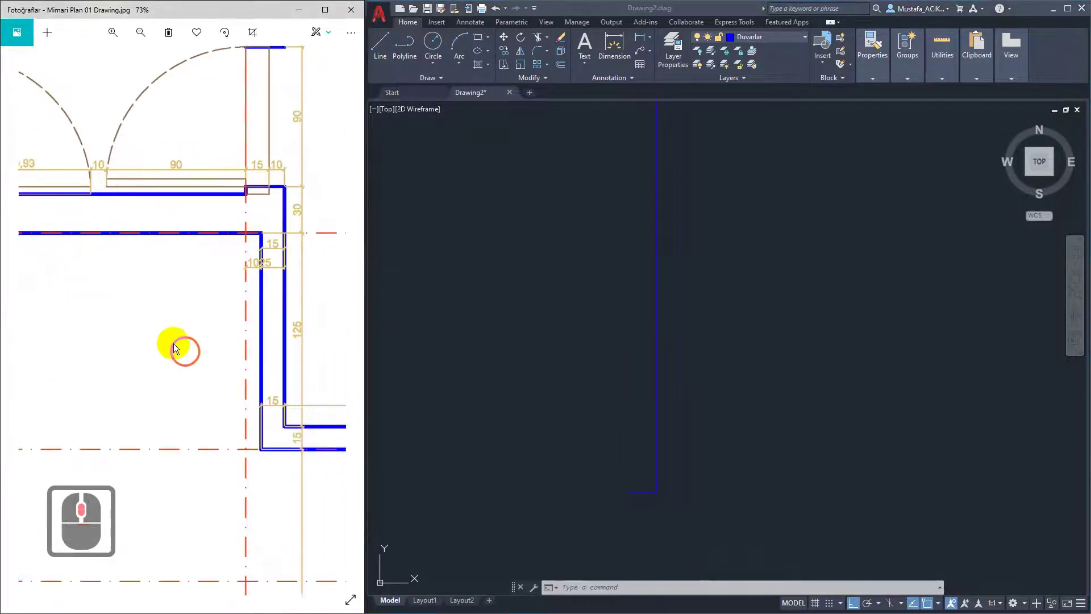
# - Draw a 215-unit wall line straight down from the wall junction, then end the line
pyautogui.middleClick(119, 295)
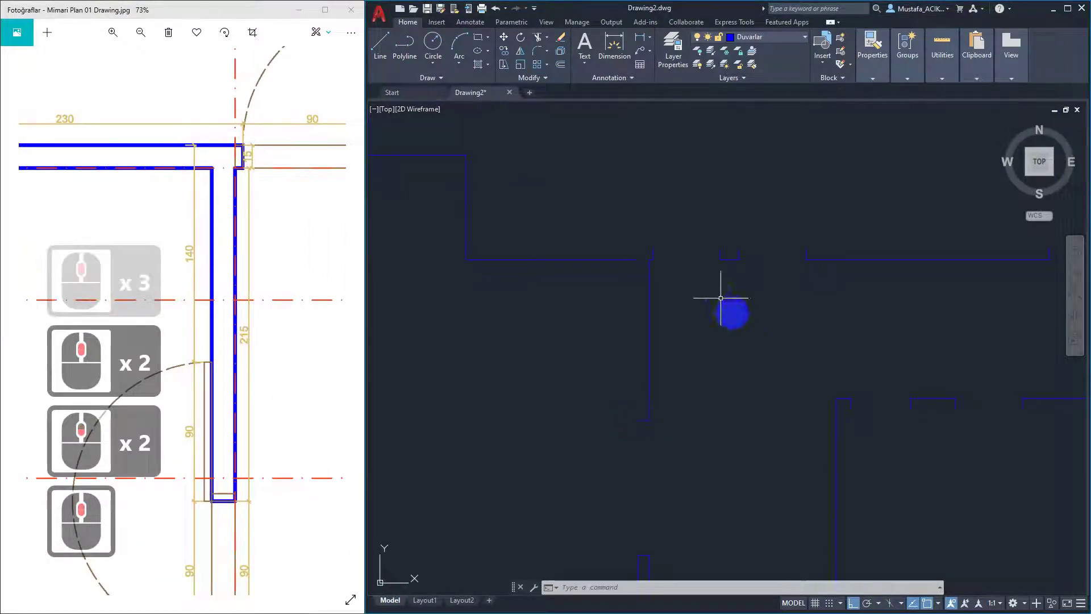
pyautogui.press('l')
pyautogui.press('Return')
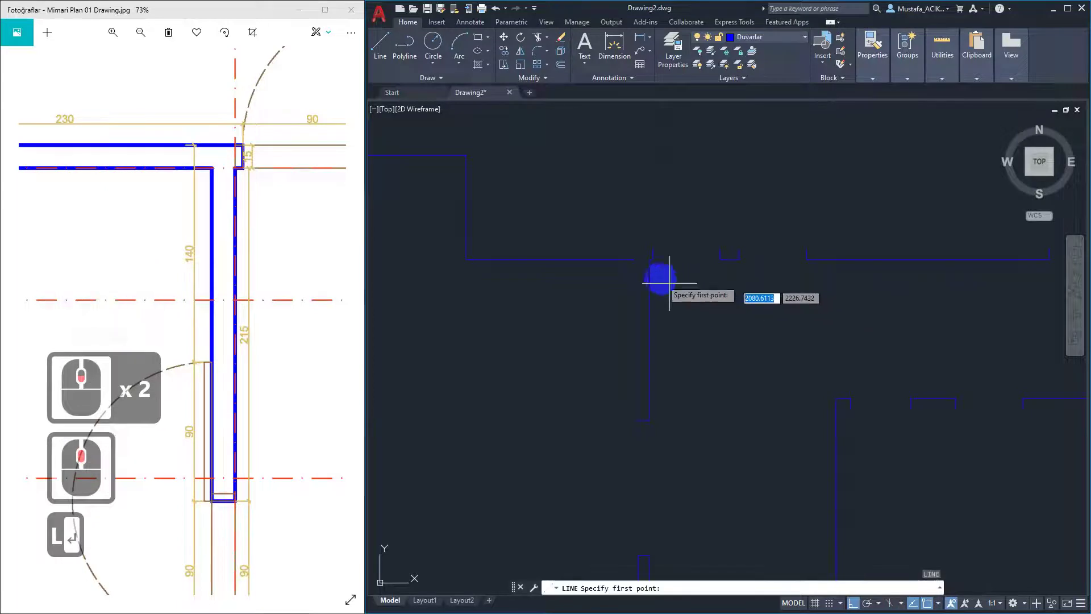
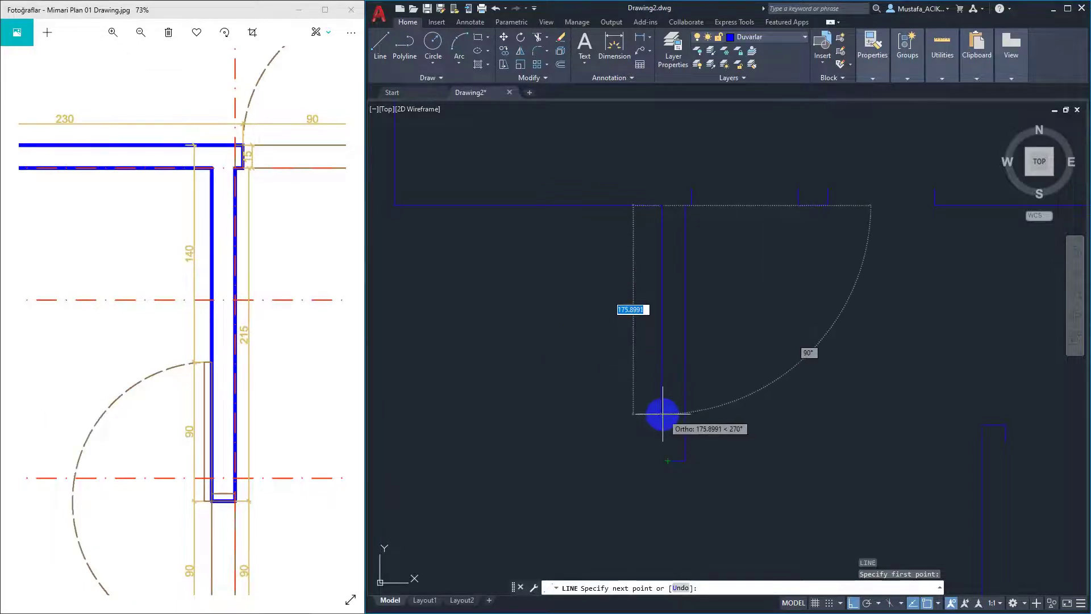
pyautogui.write('215')
pyautogui.press('Return')
pyautogui.press('Return')
pyautogui.press('Escape')
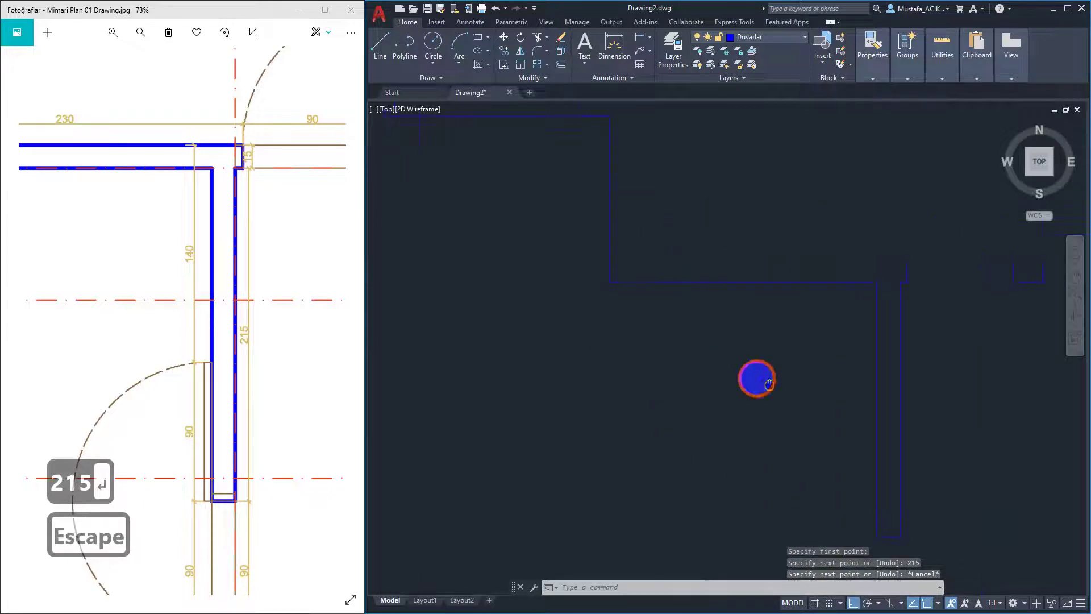
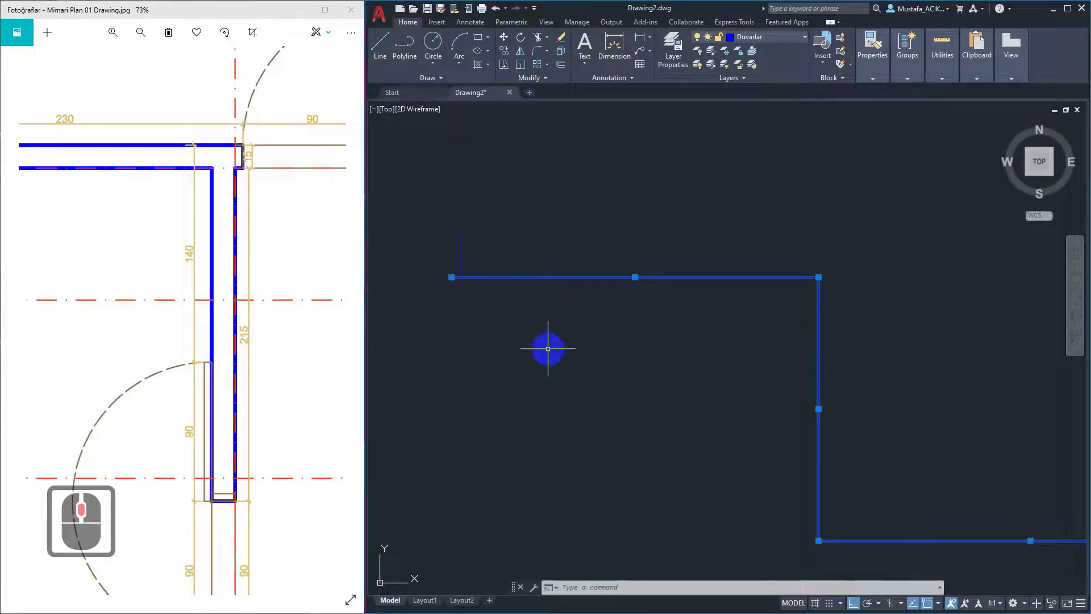
# - Start the move command on the four selected wall lines
pyautogui.press('m')
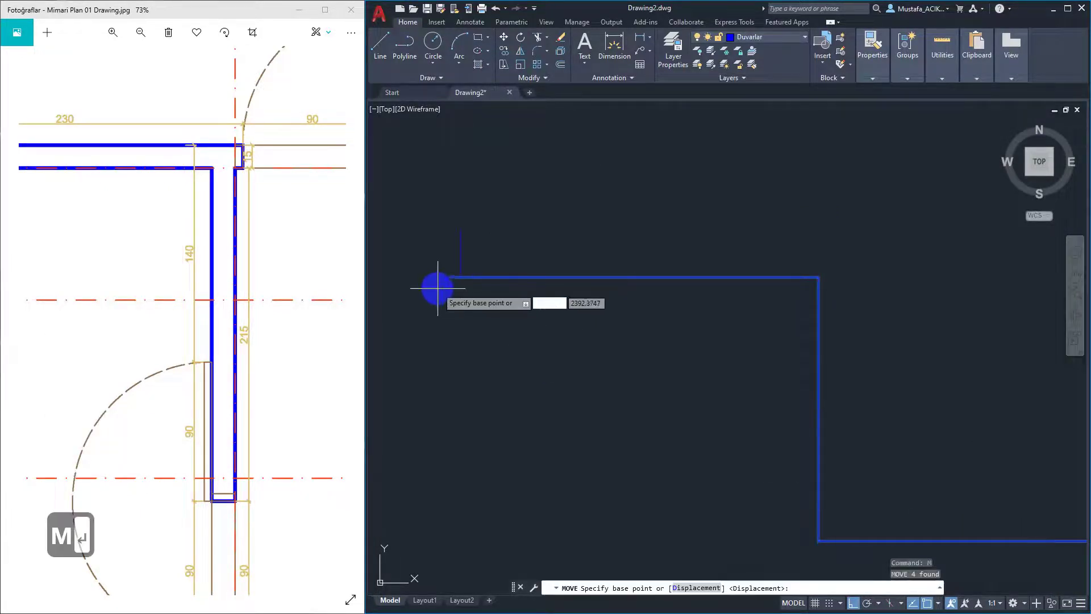
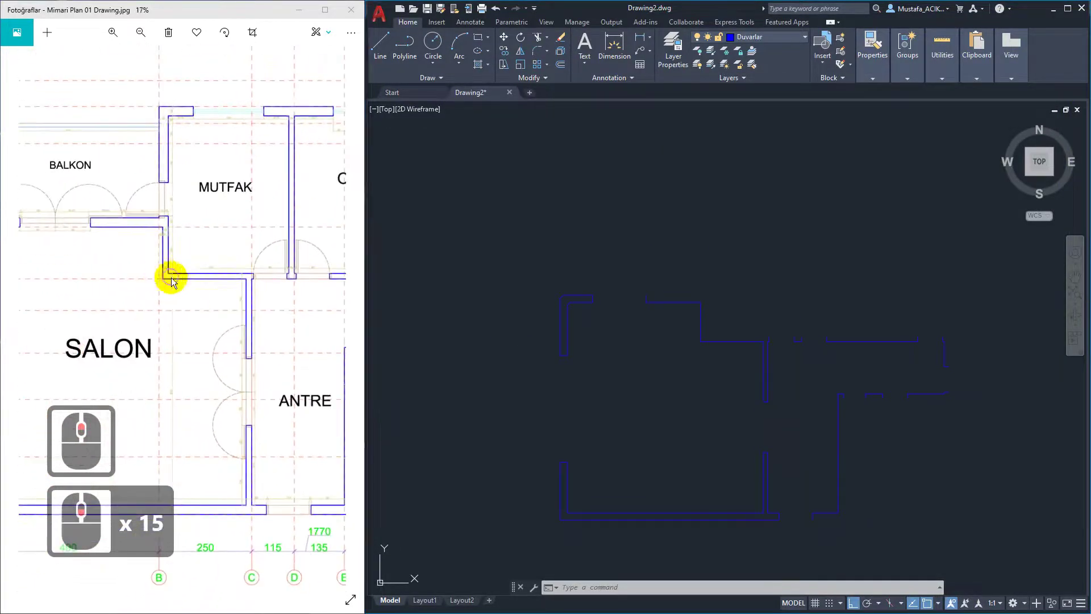
# - Pan the reference plan image to the BALKON area and begin a new wall line
pyautogui.middleClick(318, 363)
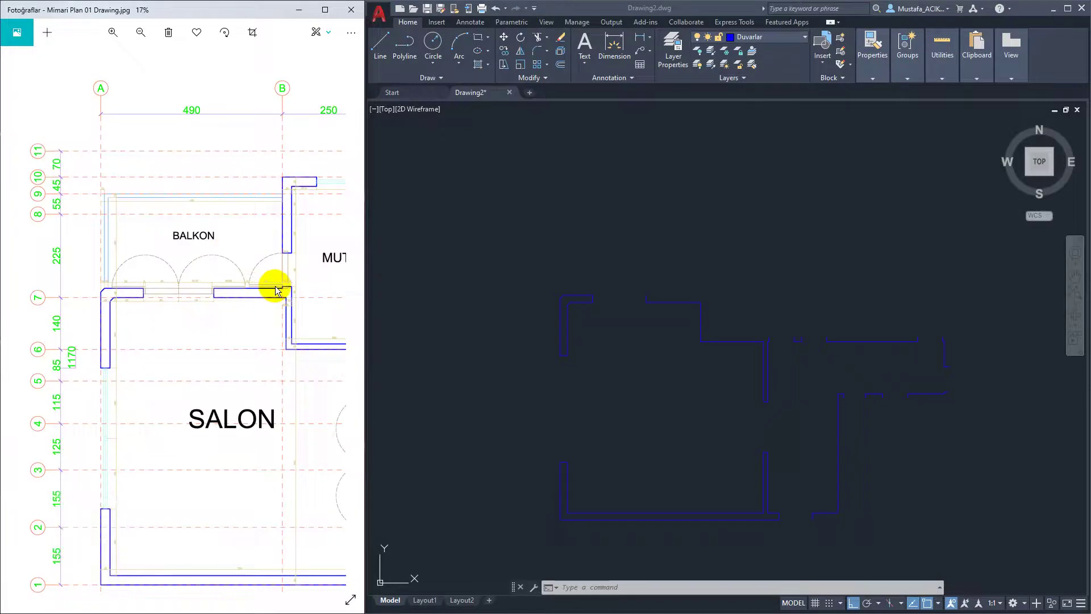
pyautogui.moveTo(261, 305); pyautogui.dragTo(455, 255)
pyautogui.press('l')
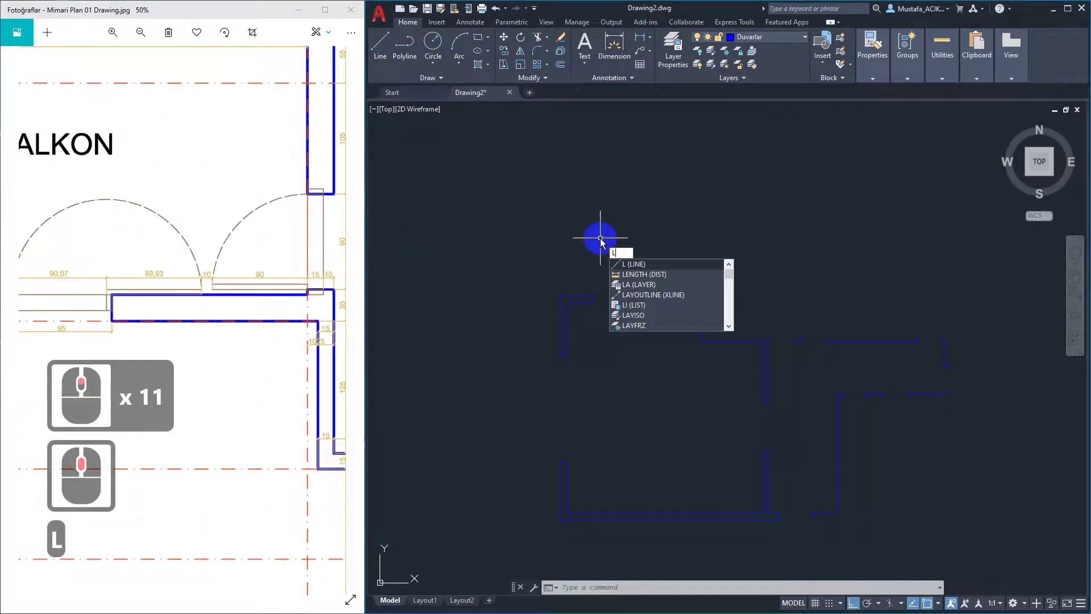
# - Start the line and check the balcony wall dimensions in the reference image
pyautogui.press('Return')
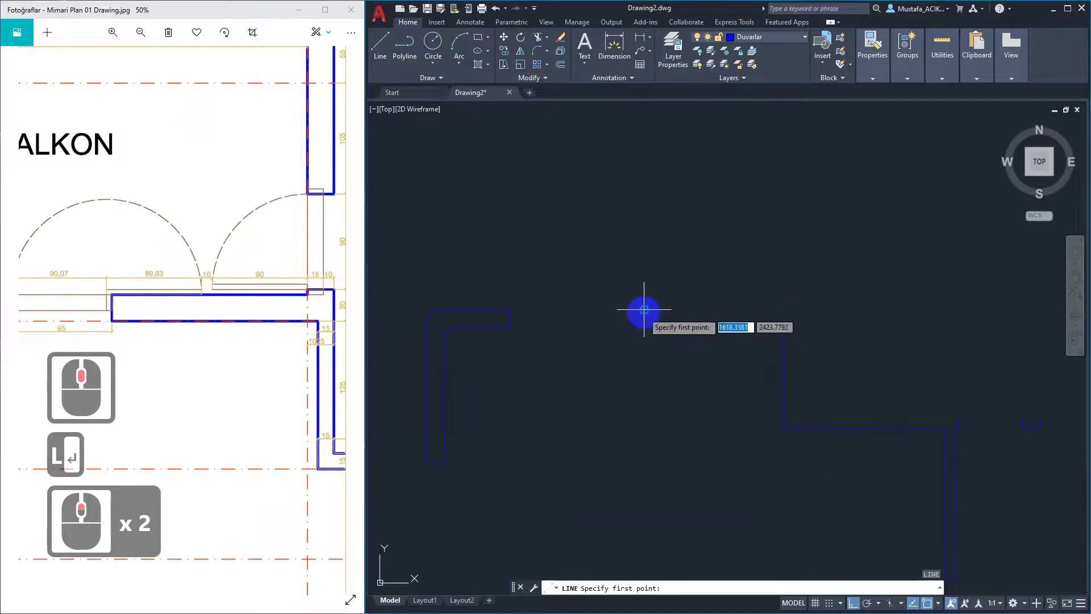
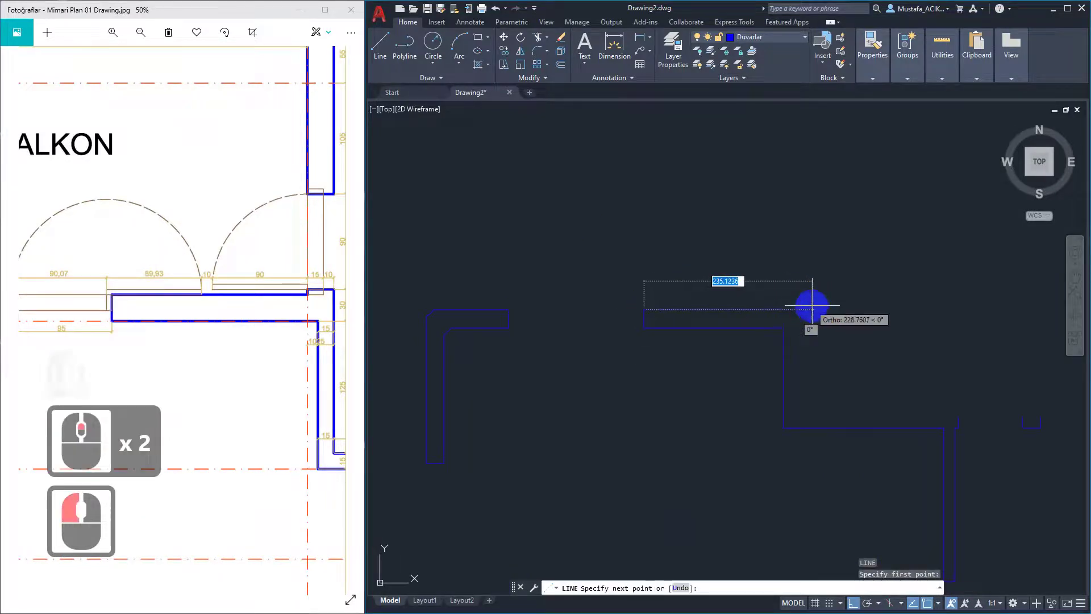
pyautogui.moveTo(156, 279); pyautogui.dragTo(112, 292)
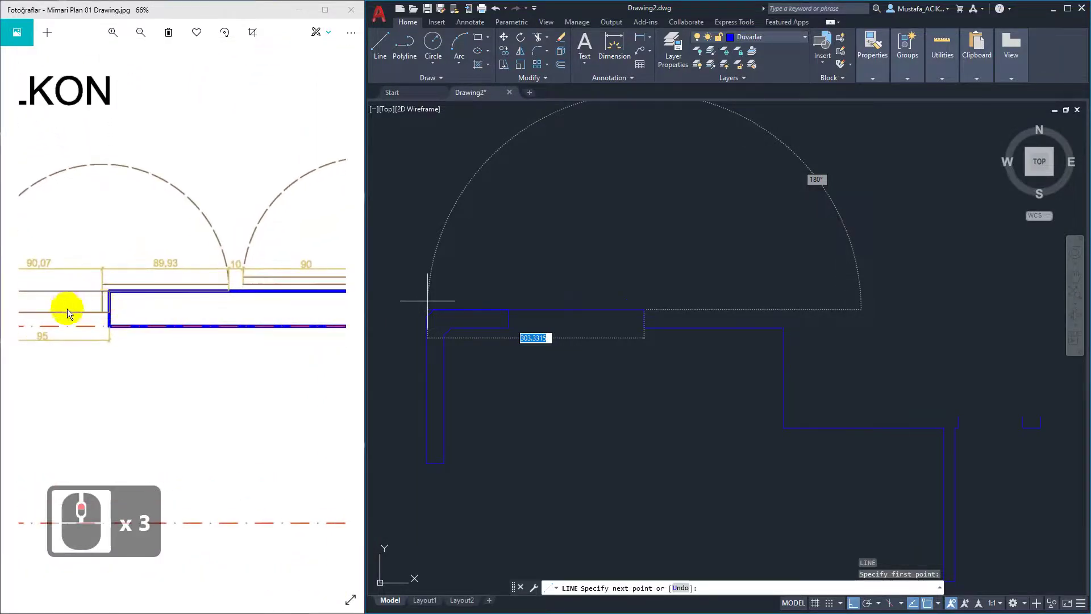
pyautogui.click(310, 323)
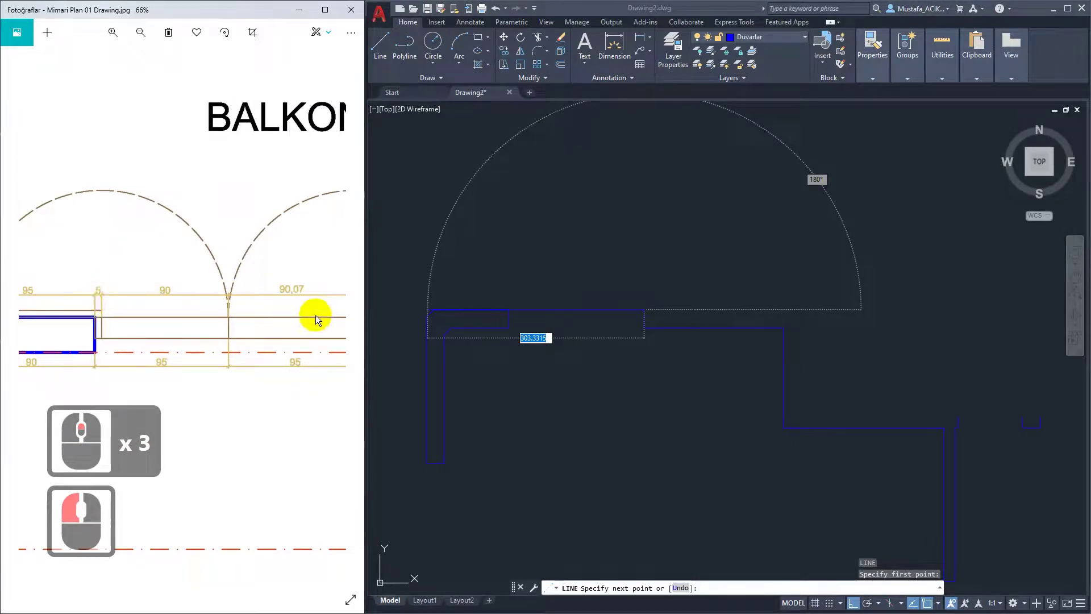
pyautogui.click(202, 315)
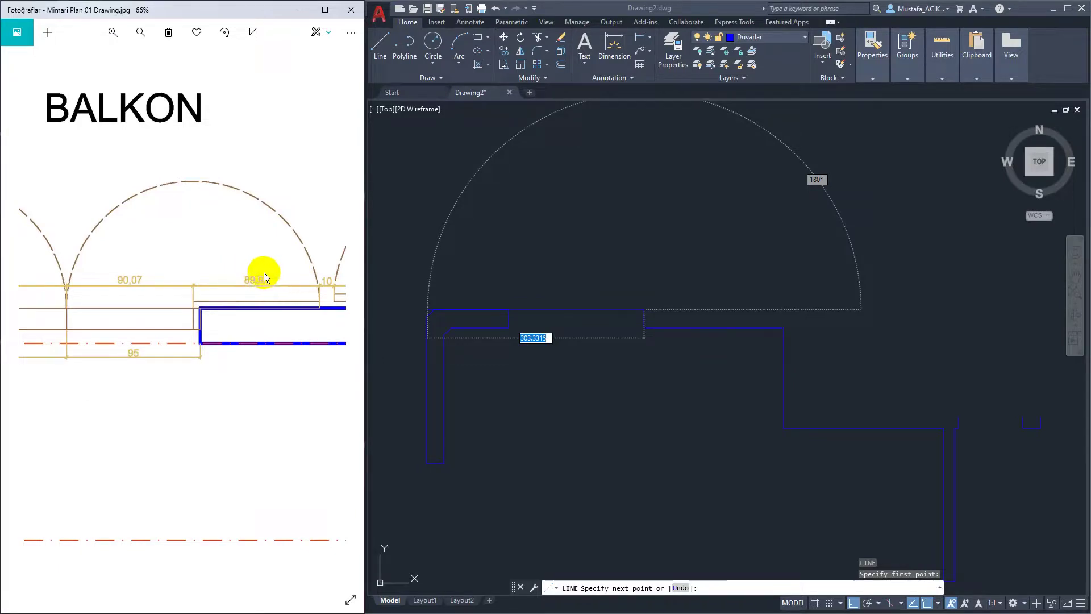
pyautogui.moveTo(210, 329); pyautogui.dragTo(197, 329)
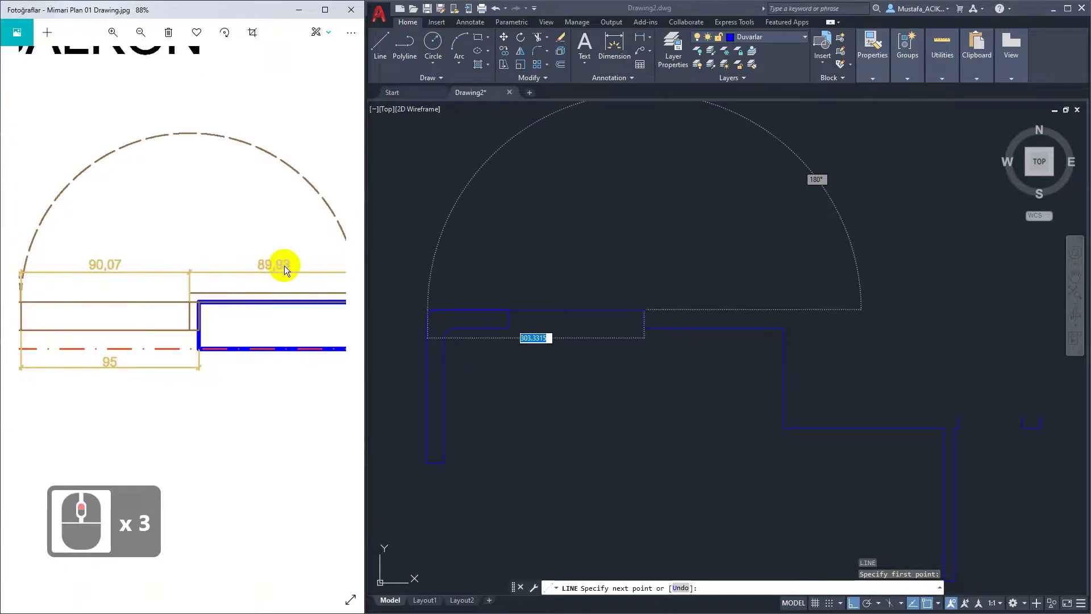
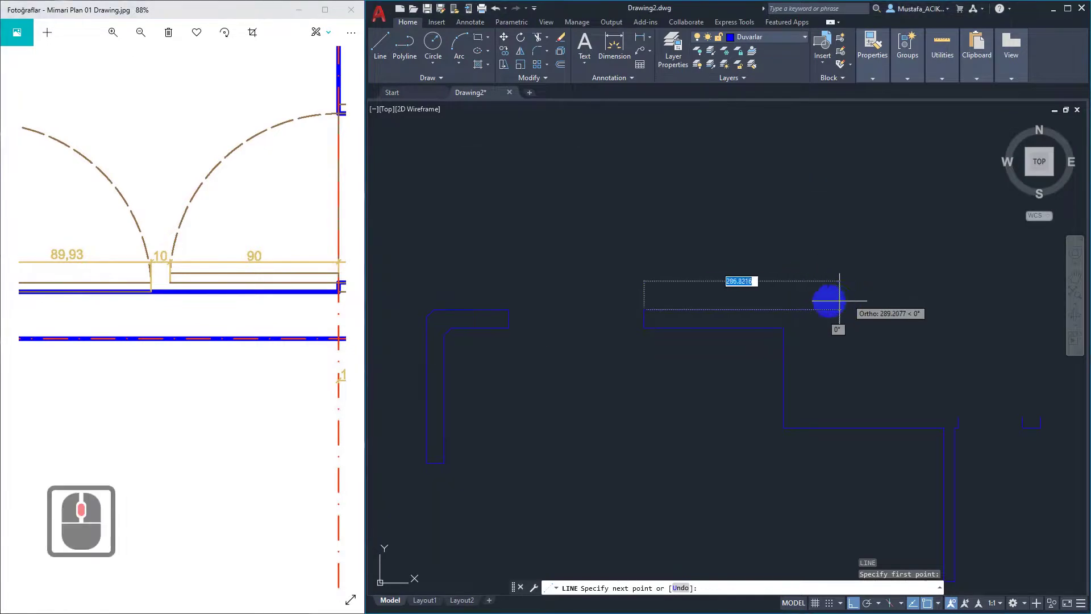
# - Draw consecutive balcony wall segments of 185, 5 and 25 units, then end the line
pyautogui.write('185')
pyautogui.press('Return')
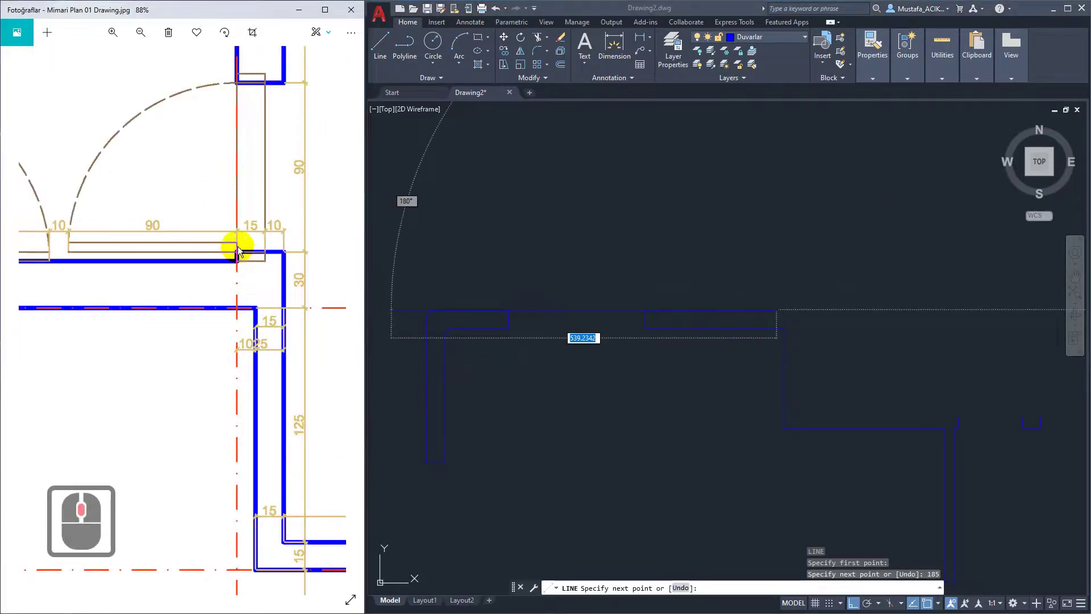
pyautogui.write('5')
pyautogui.press('Return')
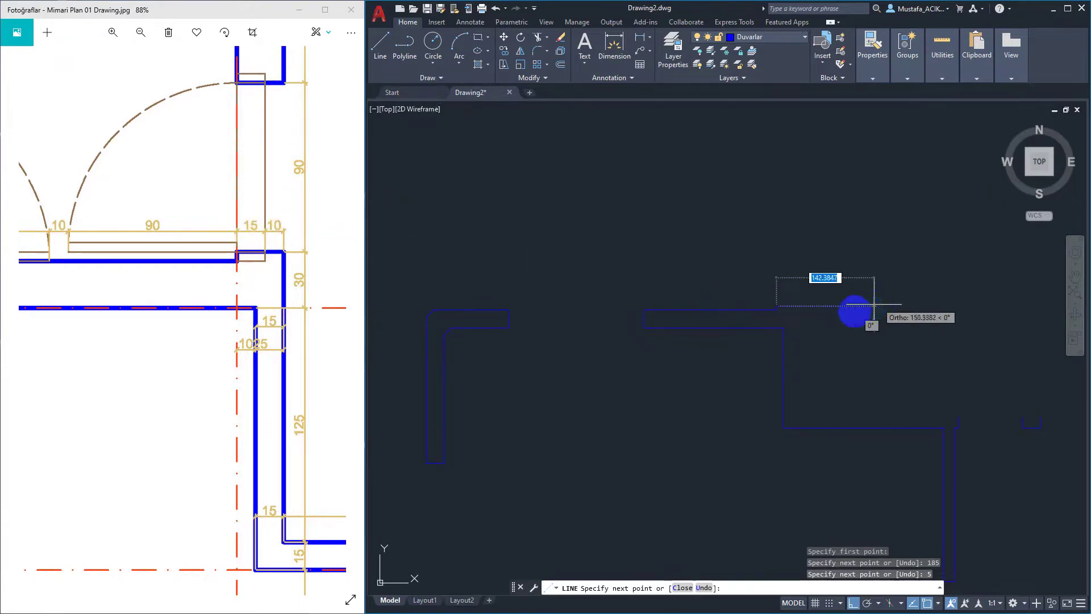
pyautogui.write('25')
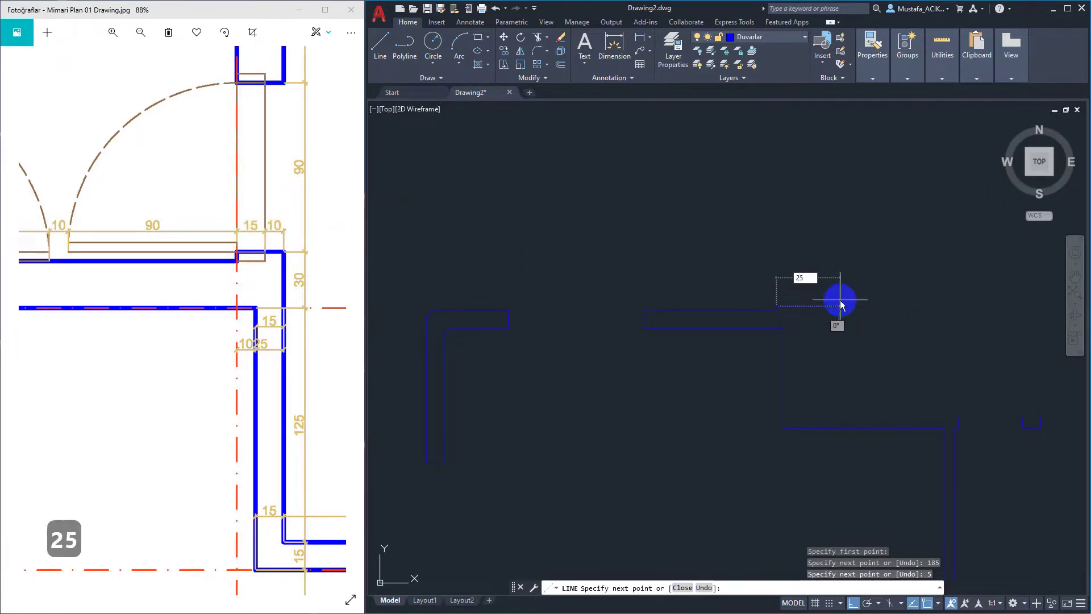
pyautogui.press('Return')
pyautogui.press('Escape')
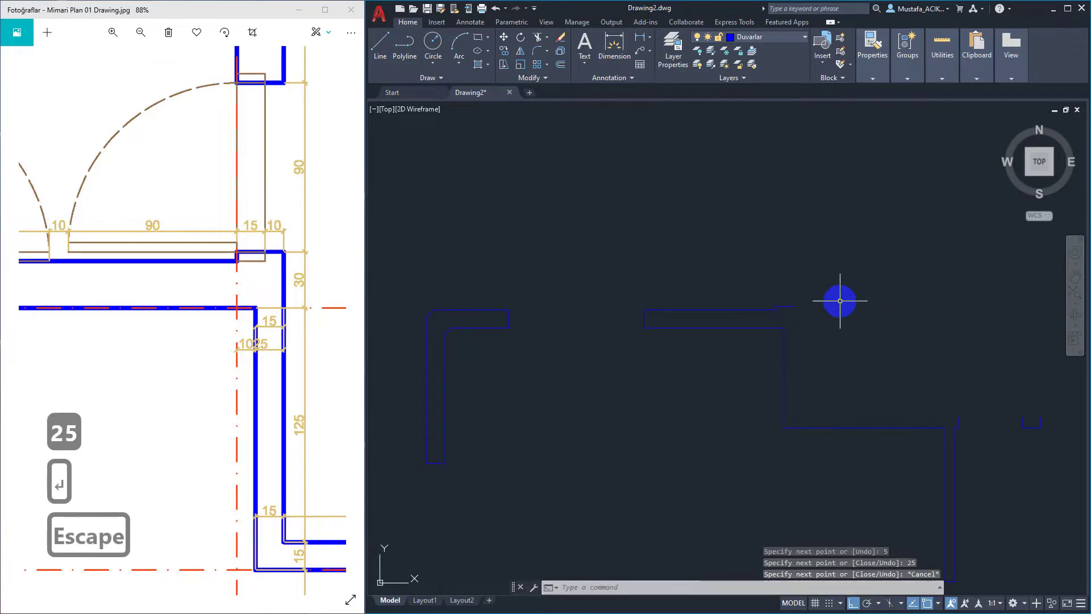